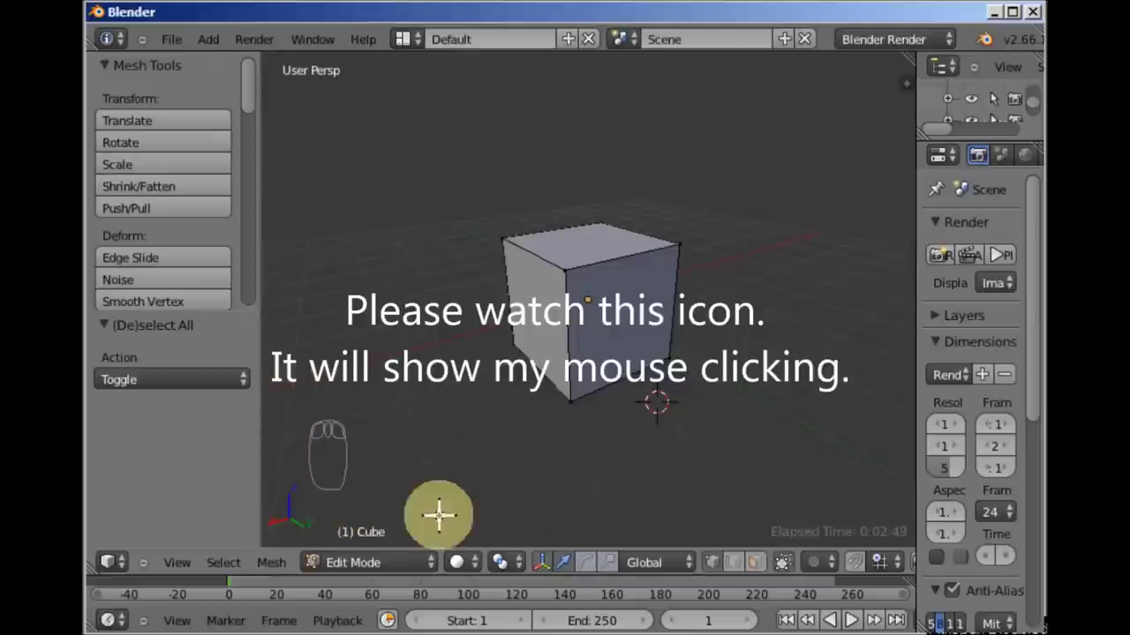
Orbit and zoom around the default cube to frame it for vertex editing.
left_click_drag(615, 375, 406, 598)
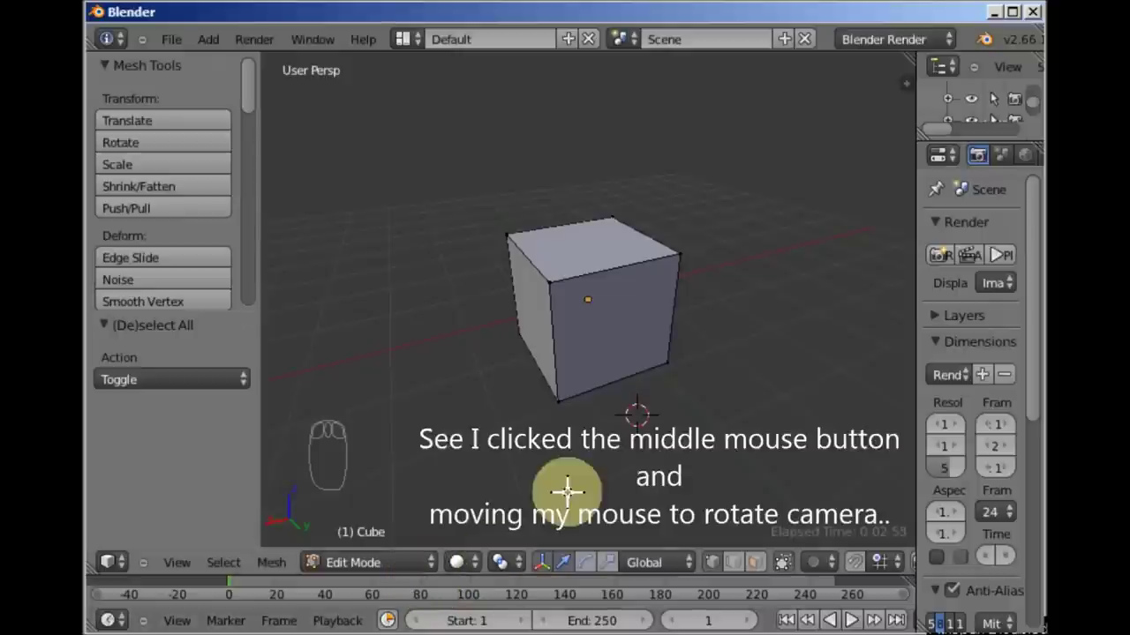
left_click_drag(659, 376, 629, 380)
left_click_drag(621, 378, 718, 341)
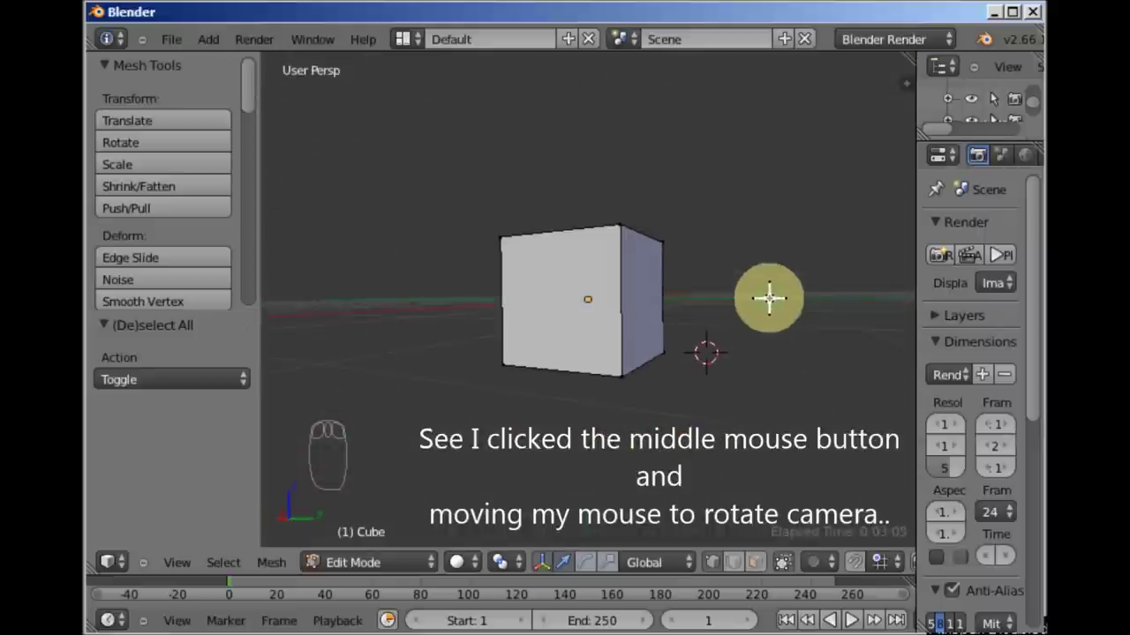
left_click_drag(770, 278, 505, 385)
left_click_drag(604, 333, 604, 333)
scroll("up", 3)
scroll("down", 3)
scroll("down", 3)
scroll("down", 3)
scroll("up", 3)
scroll("up", 3)
left_click_drag(603, 332, 603, 333)
scroll("up", 3)
left_click_drag(604, 332, 741, 419)
scroll("down", 3)
right_click(741, 419)
scroll("down", 3)
scroll("down", 3)
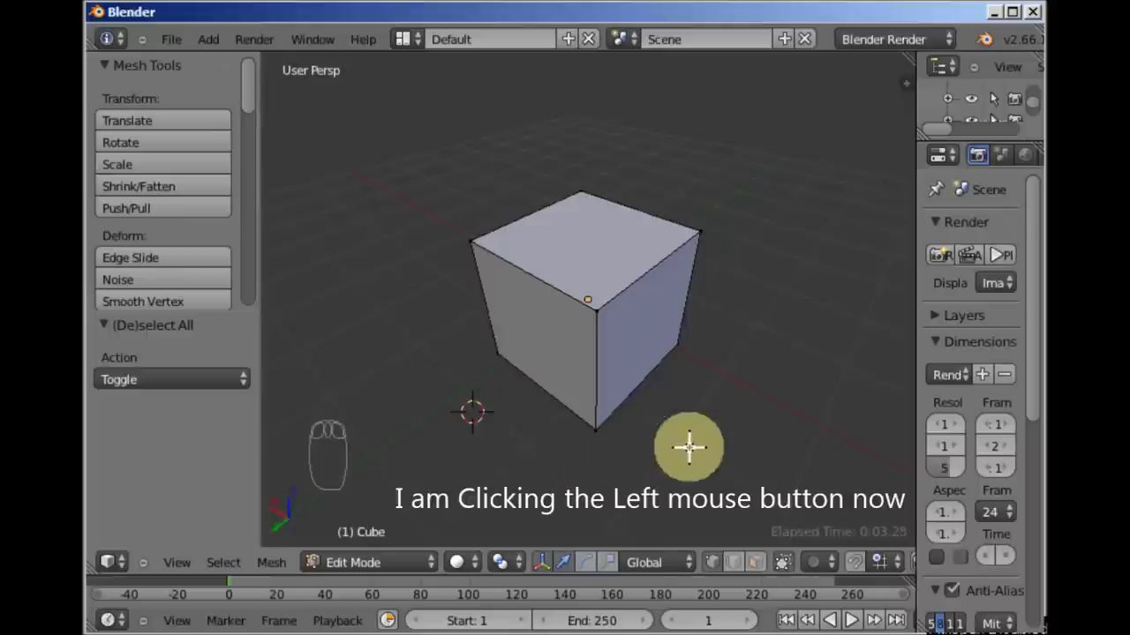
left_click_drag(695, 436, 695, 436)
left_click_drag(649, 366, 685, 281)
Move two corner vertices of the cube along the X axis with the red gizmo arrow.
right_click(685, 280)
left_click_drag(721, 336, 648, 294)
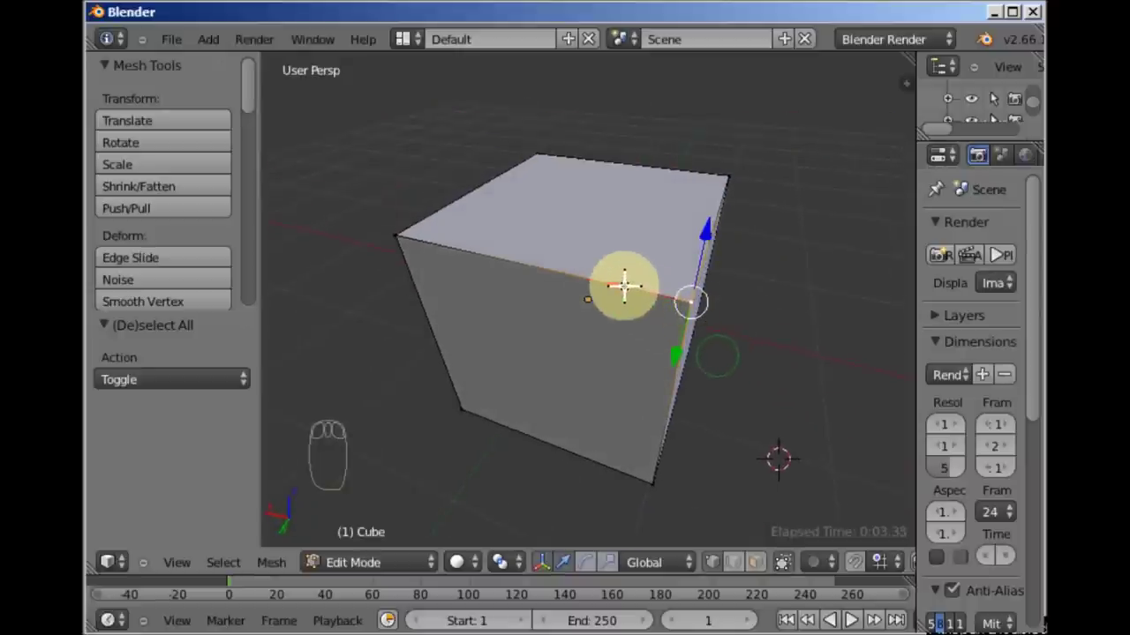
left_click_drag(618, 275, 694, 299)
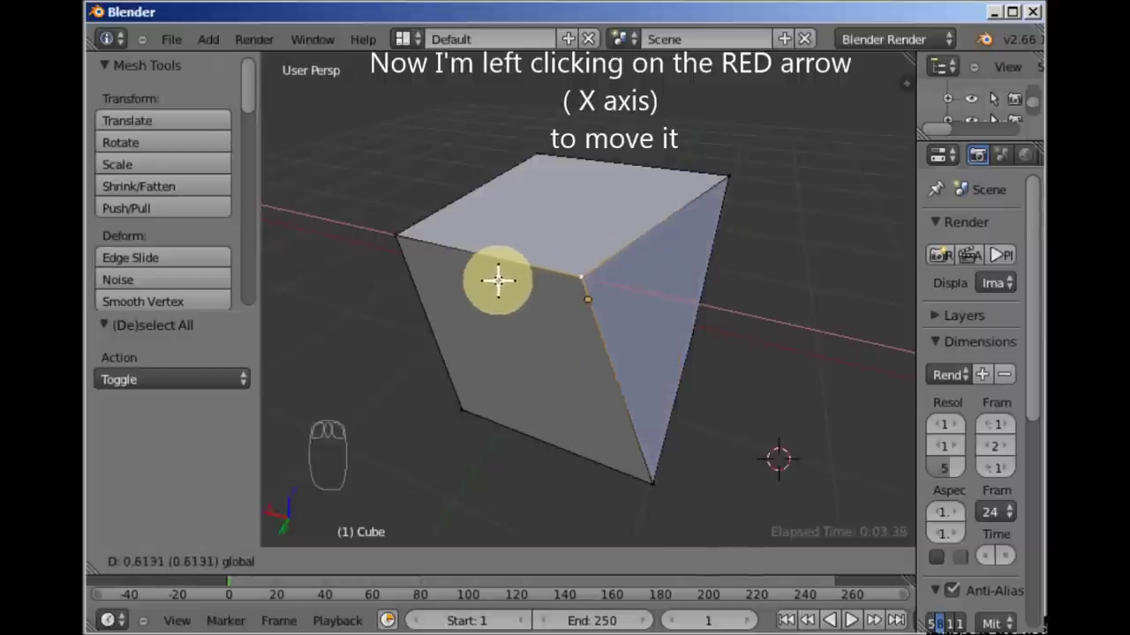
left_click_drag(599, 308, 485, 333)
right_click(464, 330)
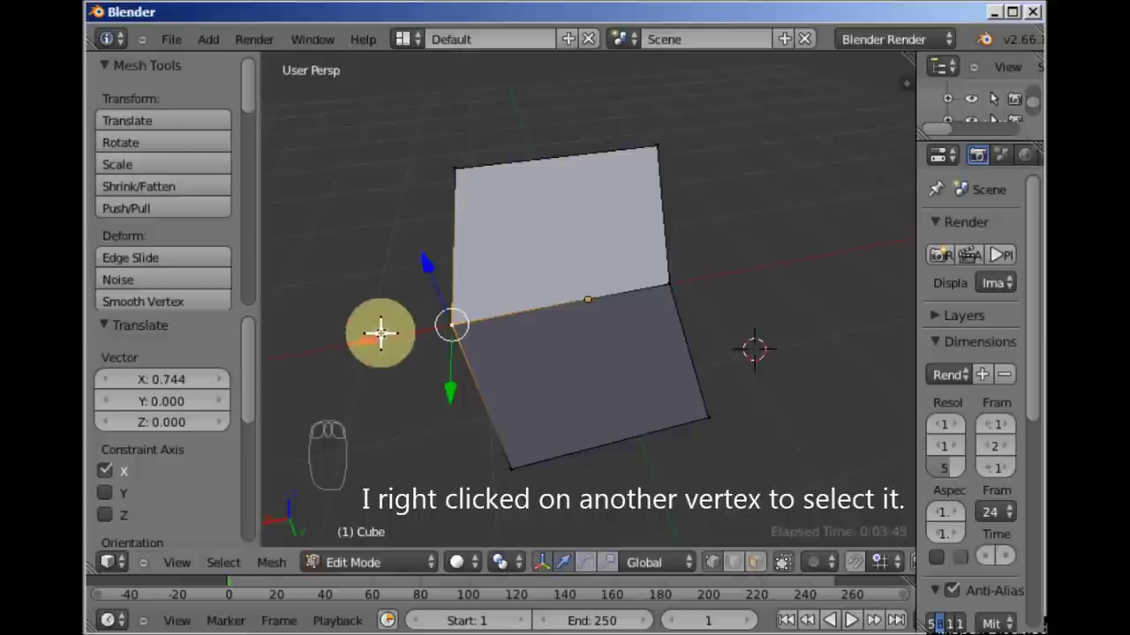
left_click_drag(365, 339, 511, 320)
left_click_drag(542, 230, 458, 329)
Move two more corner vertices along the Y axis, the last by 0.949 units.
right_click(451, 333)
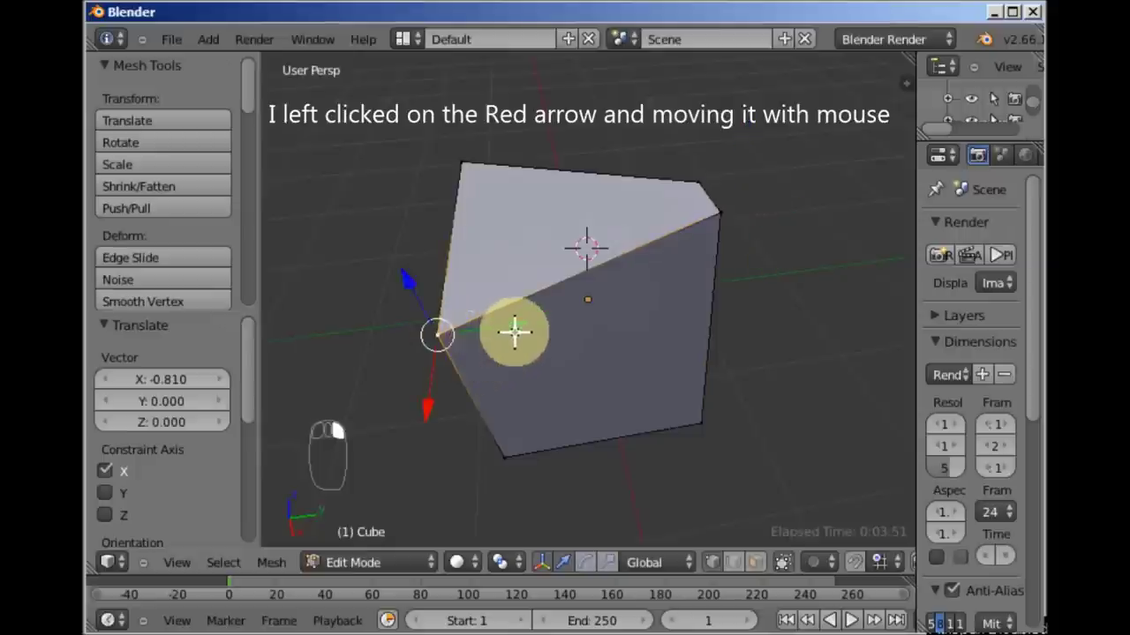
left_click_drag(515, 313, 695, 292)
left_click_drag(573, 228, 508, 385)
right_click(507, 387)
right_click(576, 353)
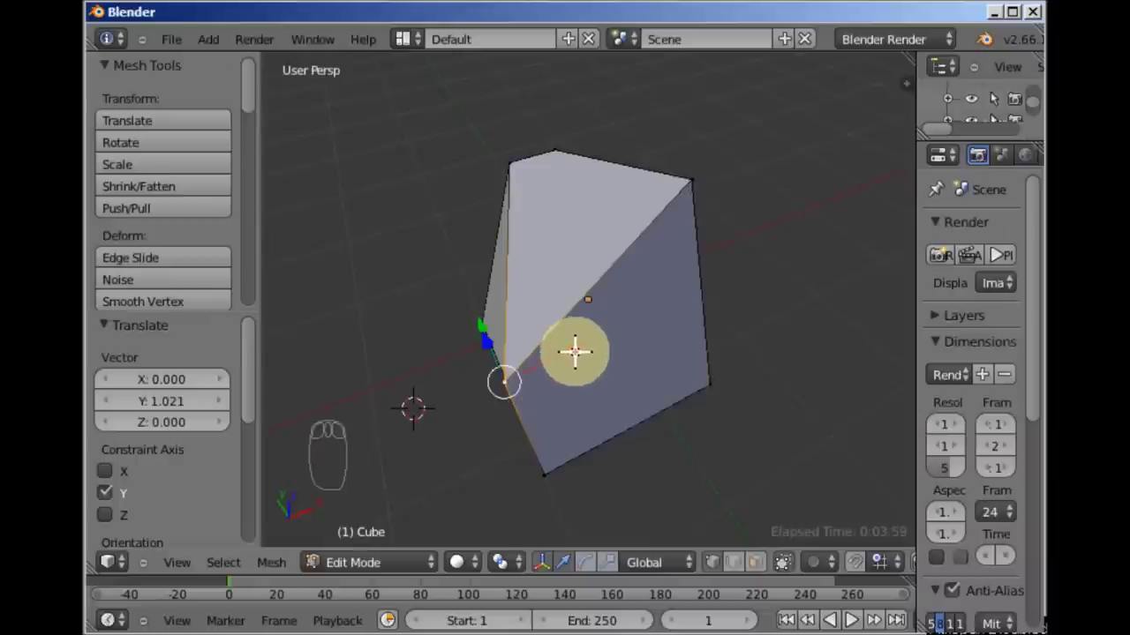
left_click_drag(574, 347, 693, 374)
left_click_drag(587, 282, 583, 321)
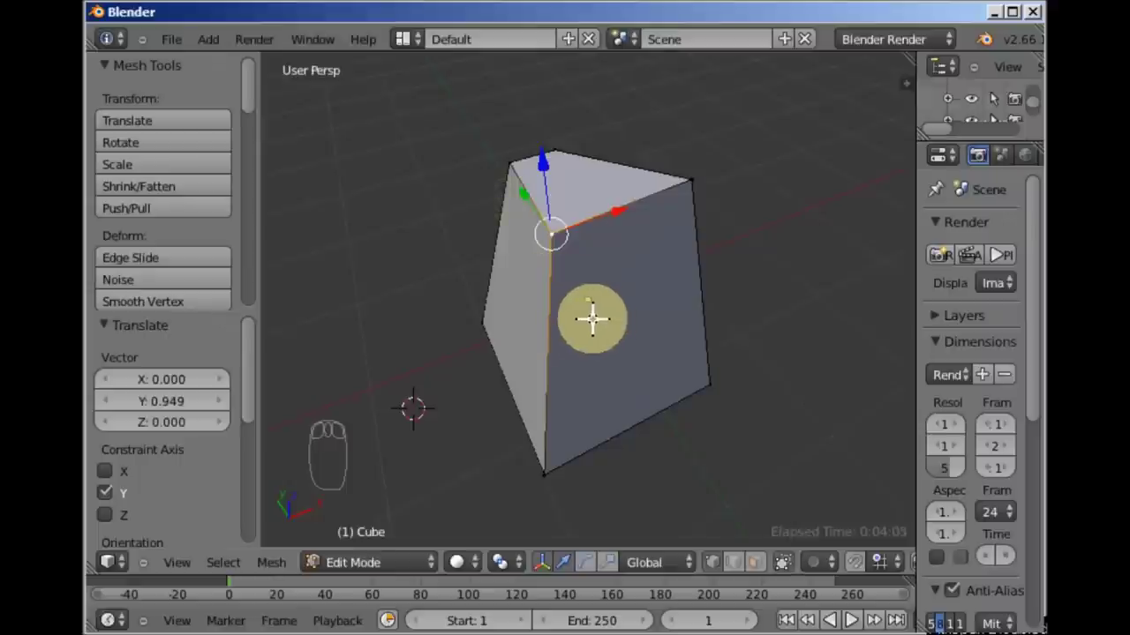
Orbit and zoom around the distorted cube to inspect the lopsided shape.
scroll("down", 3)
scroll("down", 3)
scroll("down", 3)
left_click_drag(591, 313, 591, 313)
scroll("up", 3)
left_click_drag(609, 318, 509, 141)
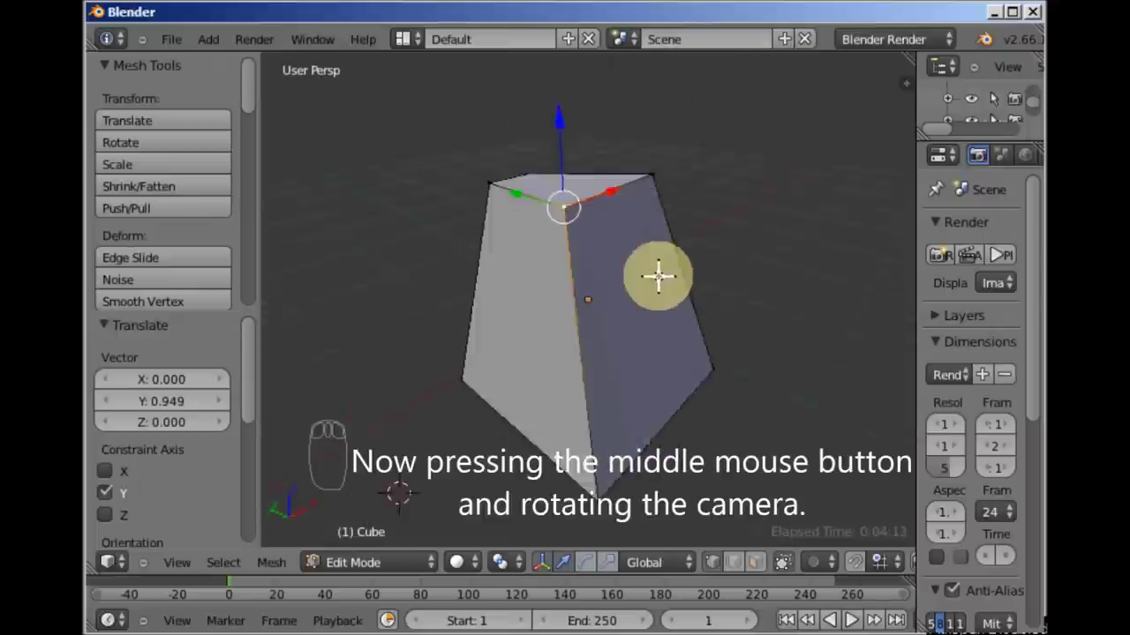
left_click_drag(623, 305, 555, 318)
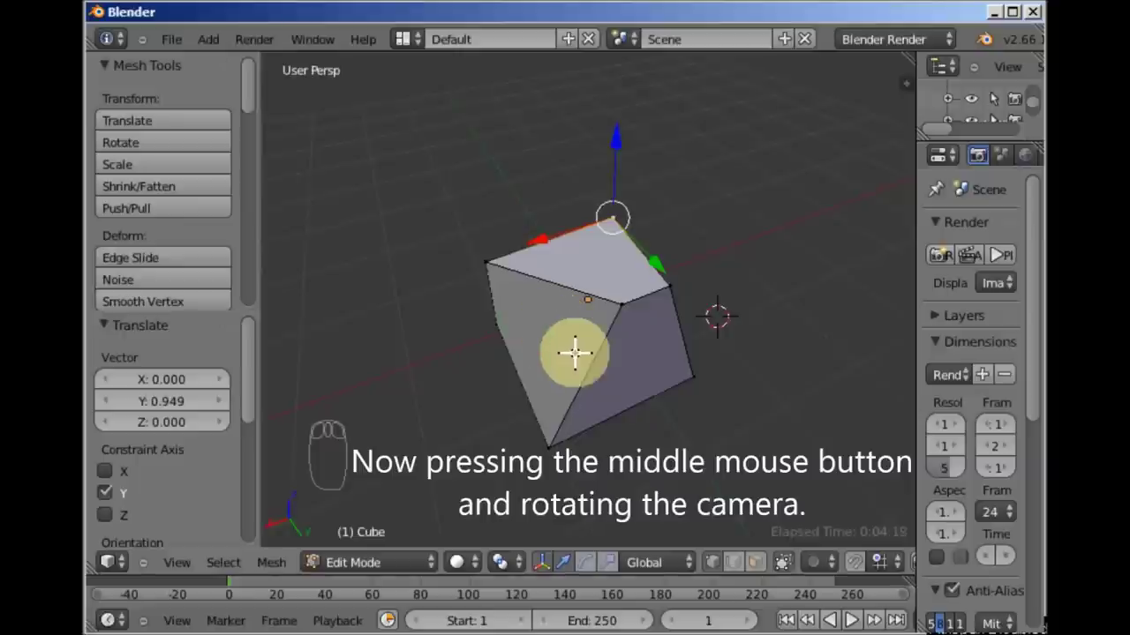
Undo all the vertex moves and switch the mesh to Edge select mode.
key("ctrl+z")
key("ctrl+z")
key("ctrl+z")
key("ctrl+z")
key("ctrl+z")
key("ctrl+z")
key("ctrl+z")
key("ctrl+z")
left_click_drag(595, 341, 490, 358)
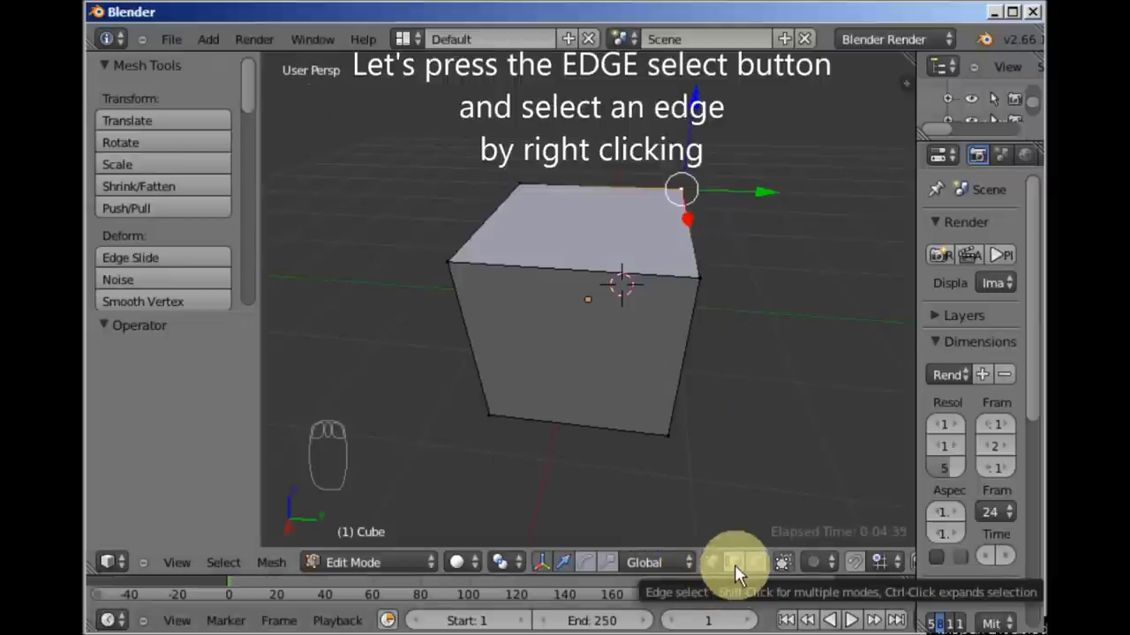
Shift two single edges of the cube along the X axis, undoing each move afterward.
left_click_drag(738, 572, 568, 342)
left_click_drag(642, 348, 523, 285)
right_click(523, 285)
left_click_drag(560, 325, 378, 342)
left_click_drag(437, 303, 556, 258)
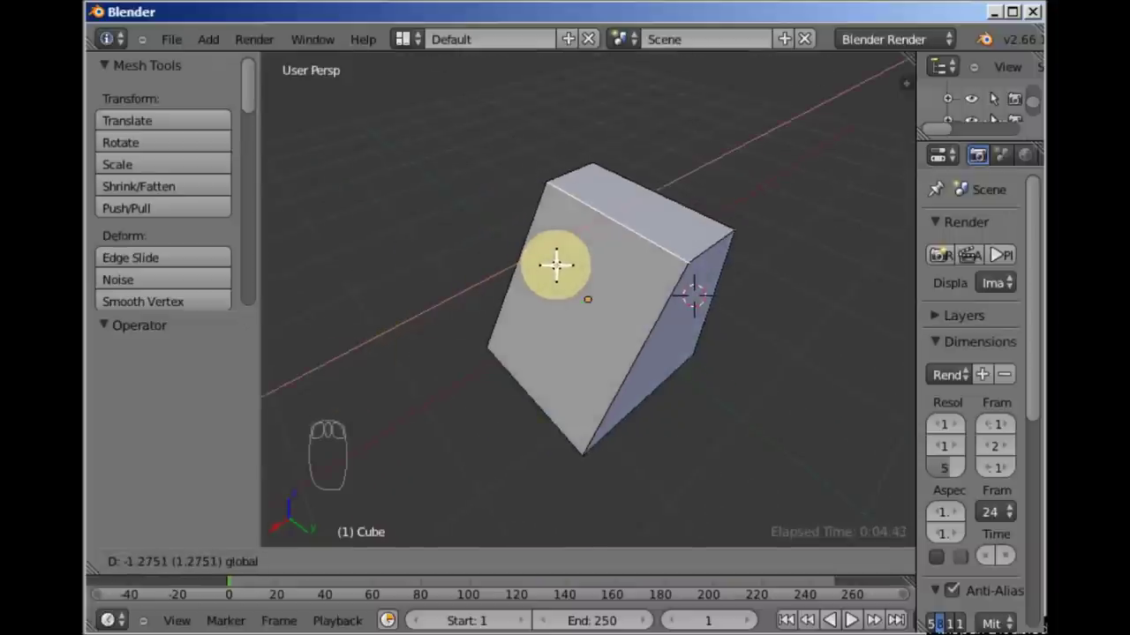
key("ctrl+z")
left_click_drag(567, 260, 693, 237)
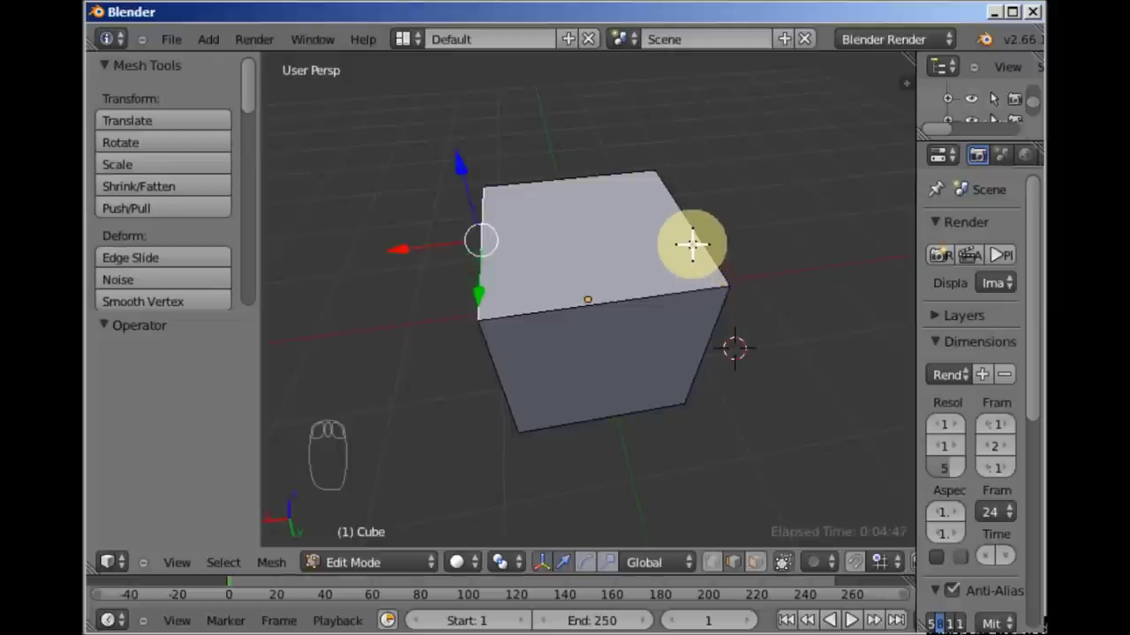
right_click(692, 237)
left_click_drag(659, 262, 637, 239)
left_click_drag(608, 236, 705, 264)
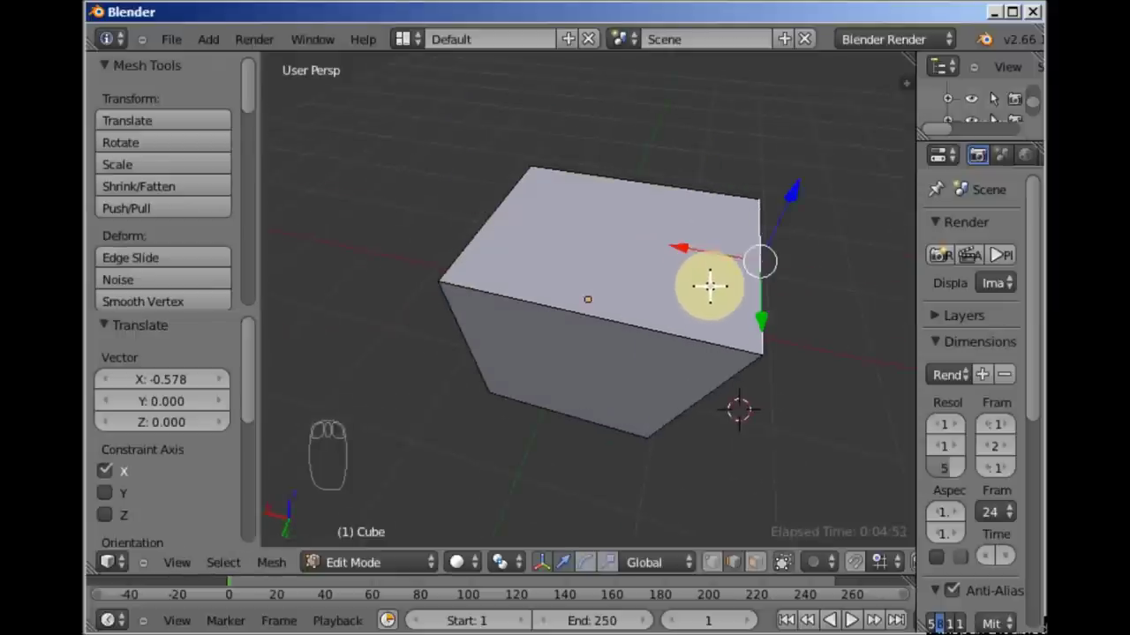
left_click_drag(713, 277, 675, 276)
key("ctrl+z")
Move a top edge of the cube (-0.139 along Y) and undo it again.
left_click_drag(681, 270, 488, 292)
right_click(527, 292)
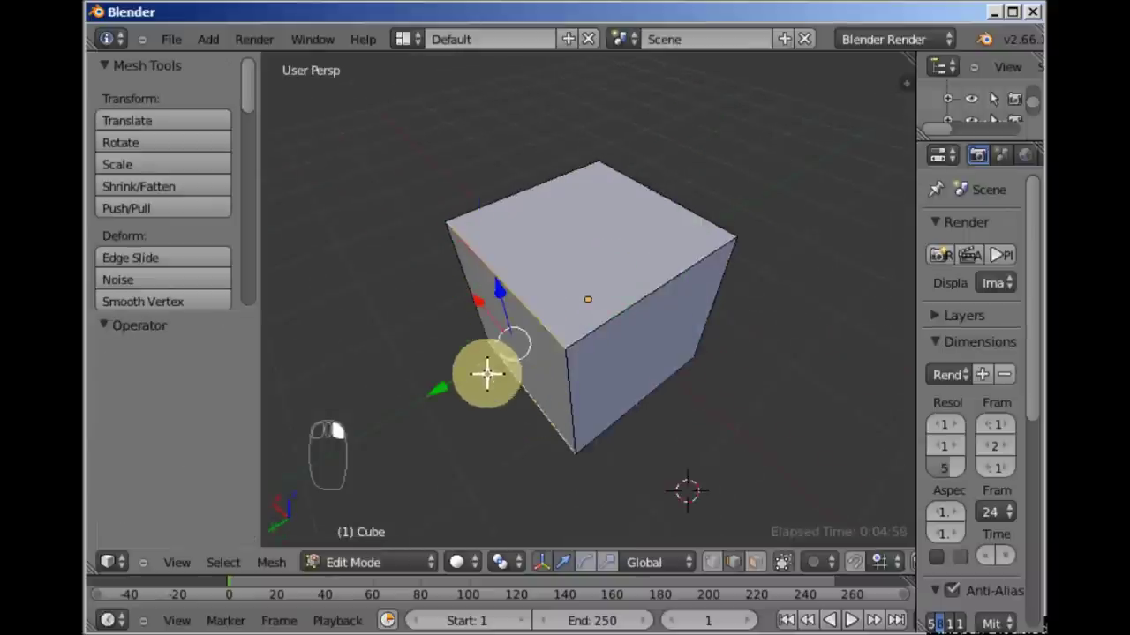
left_click_drag(458, 377, 472, 381)
key("ctrl+z")
left_click_drag(528, 381, 572, 332)
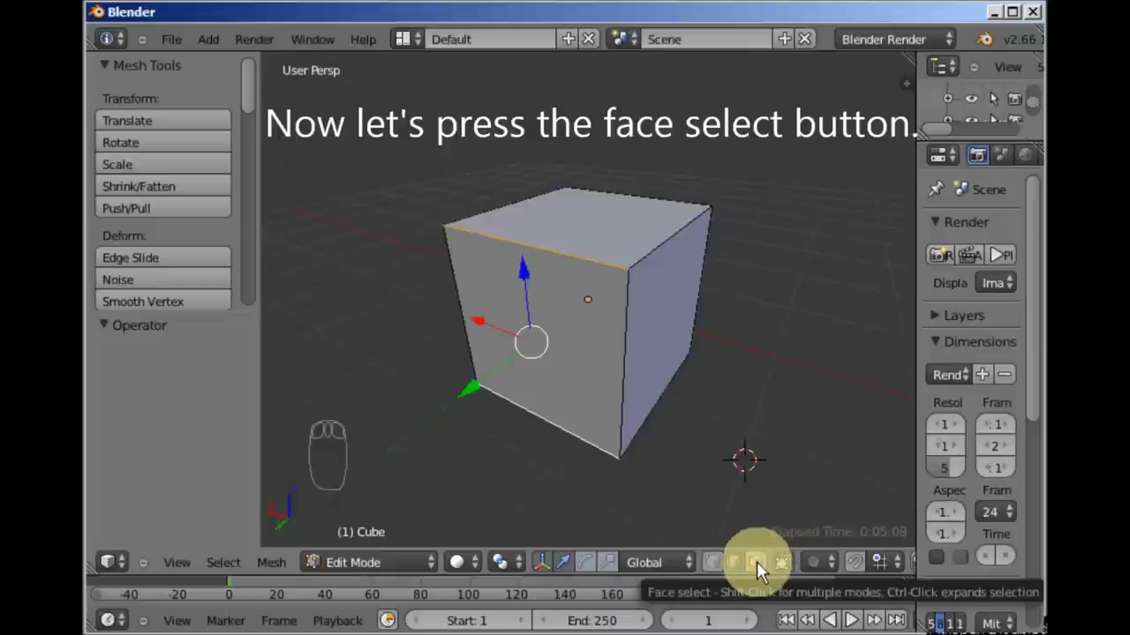
Switch to Face select mode and move the top face along Z, then shift another face.
left_click_drag(760, 570, 578, 246)
left_click_drag(714, 346, 587, 141)
left_click(577, 228)
right_click(577, 226)
left_click_drag(583, 131, 605, 259)
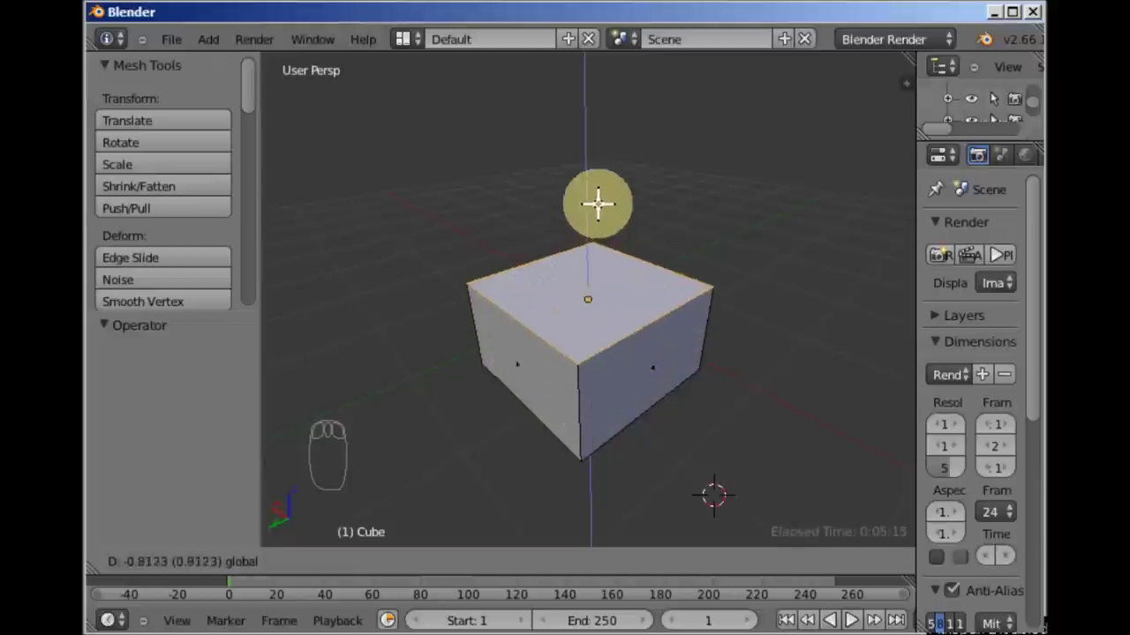
left_click_drag(655, 307, 663, 321)
right_click(663, 321)
left_click_drag(614, 313, 511, 271)
left_click_drag(574, 282, 672, 319)
Push a side face outward along X and move another face to stretch the cube.
left_click_drag(501, 285, 579, 282)
left_click_drag(640, 303, 497, 385)
right_click(559, 348)
left_click_drag(497, 385, 566, 353)
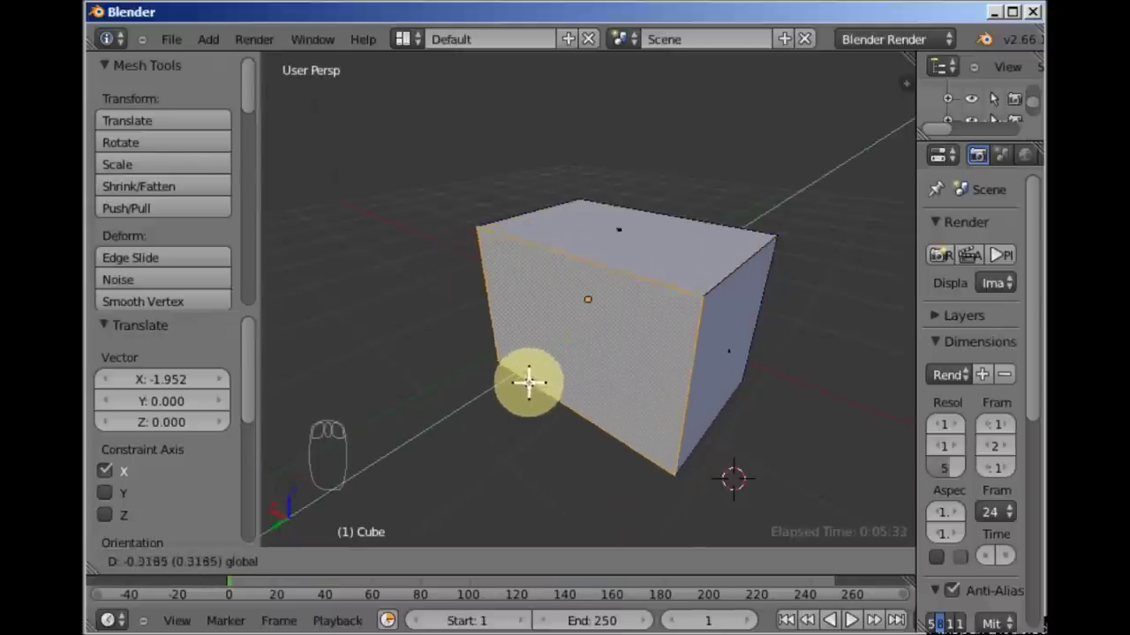
left_click_drag(650, 308, 628, 175)
right_click(610, 267)
left_click_drag(627, 157, 631, 181)
middle_click(627, 218)
left_click_drag(631, 134, 646, 231)
left_click_drag(669, 284, 507, 267)
Undo all the face moves to restore the cube and bring up the Select menu.
key("ctrl+z")
key("ctrl+z")
key("ctrl+z")
key("ctrl+z")
key("ctrl+z")
key("ctrl+z")
key("ctrl+z")
key("ctrl+z")
left_click_drag(598, 297, 228, 575)
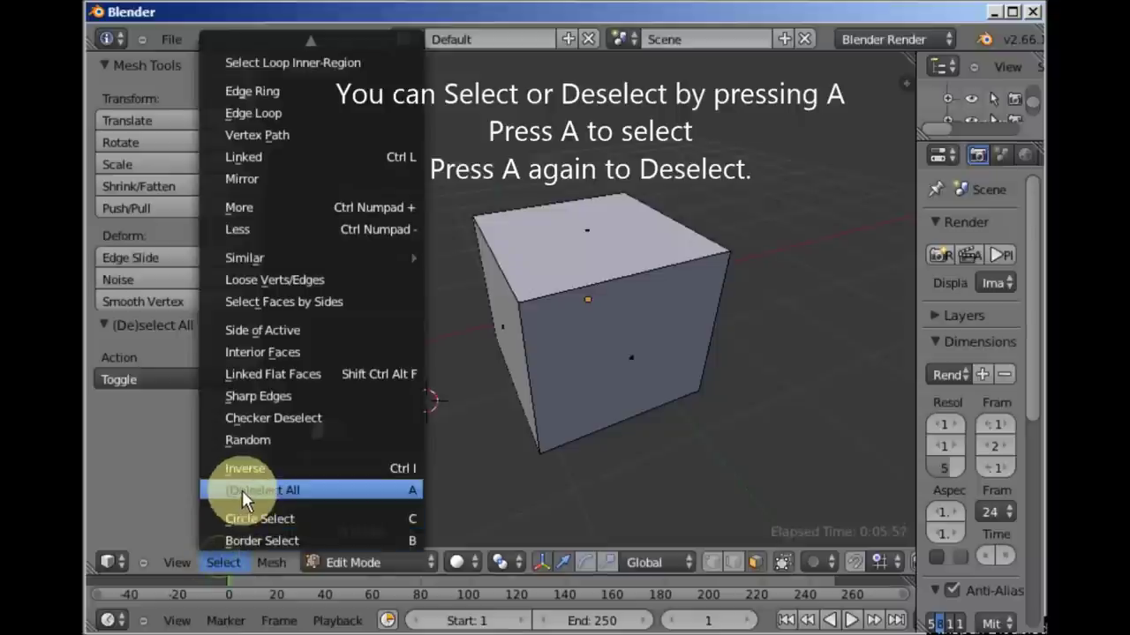
Select the whole cube via (De)select All and toggle the selection with A until it is cleared.
left_click(247, 497)
left_click_drag(701, 315, 736, 367)
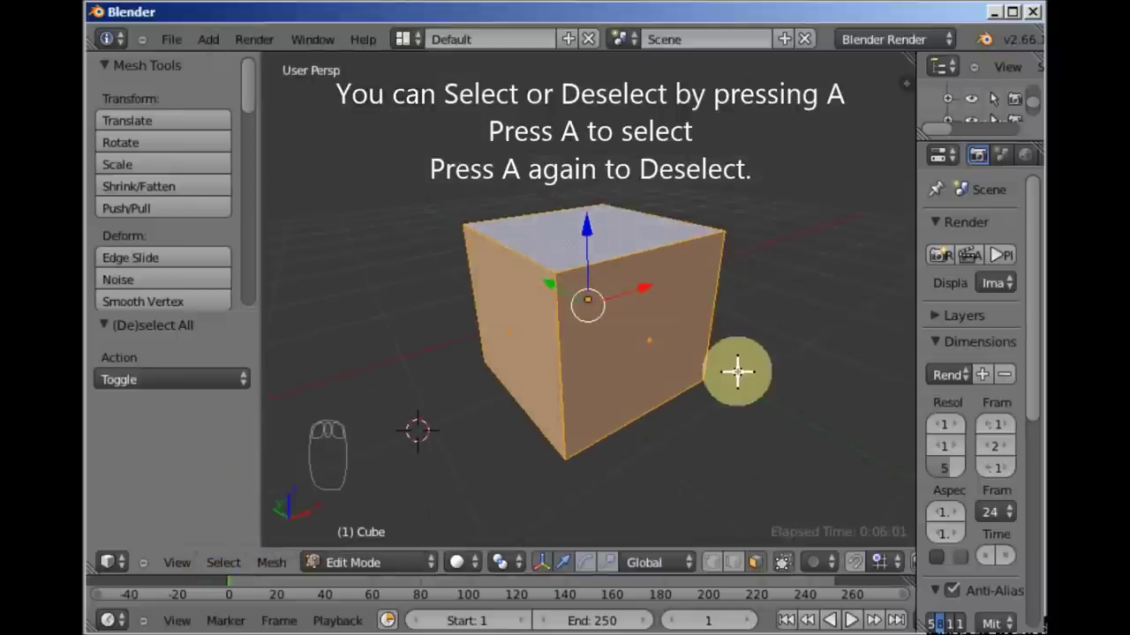
key("a")
key("a")
key("a")
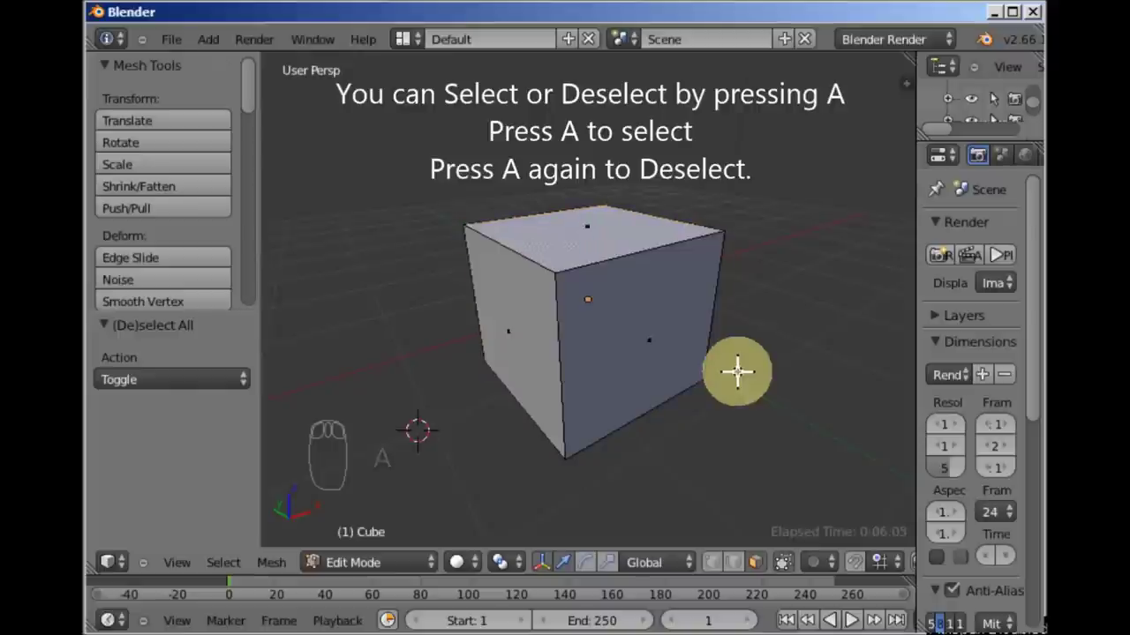
key("a")
Select the cube's top face ready to scale it down.
left_click_drag(728, 361, 603, 238)
key("a")
right_click(603, 239)
left_click_drag(712, 308, 801, 345)
Scale the top face down toward a point, turning the cube into a pyramid, and nudge it along Y.
key("s")
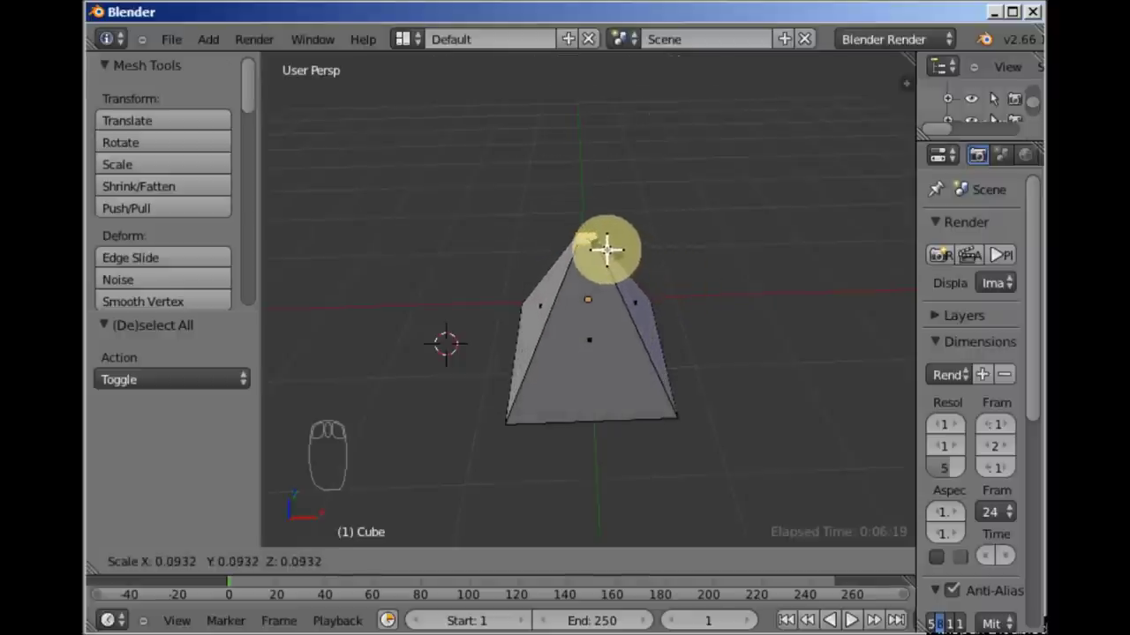
left_click_drag(608, 208, 612, 293)
left_click_drag(587, 143, 598, 65)
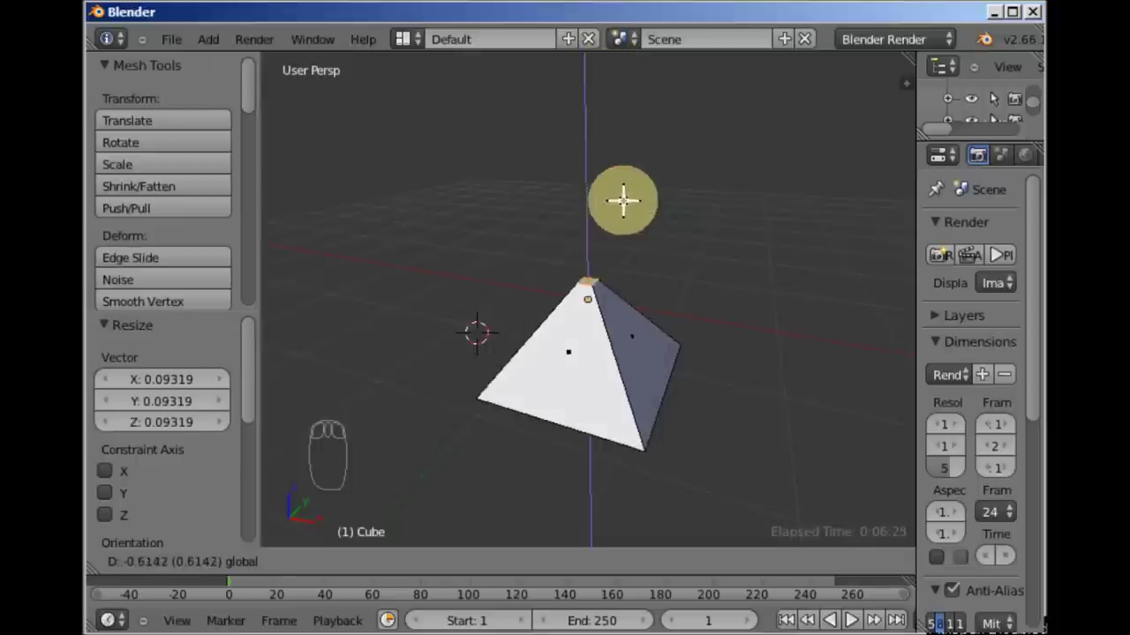
left_click_drag(658, 294, 568, 300)
left_click_drag(494, 262, 758, 361)
left_click(771, 326)
left_click_drag(779, 305, 481, 264)
Undo the scaling and nudge step by step until the plain cube is restored with its top face selected.
key("ctrl+z")
key("ctrl+z")
key("ctrl+z")
left_click_drag(745, 351, 586, 344)
left_click_drag(650, 289, 516, 282)
left_click_drag(521, 263, 784, 389)
key("ctrl+z")
key("ctrl+z")
key("ctrl+z")
key("ctrl+z")
key("ctrl+z")
left_click_drag(718, 408, 648, 345)
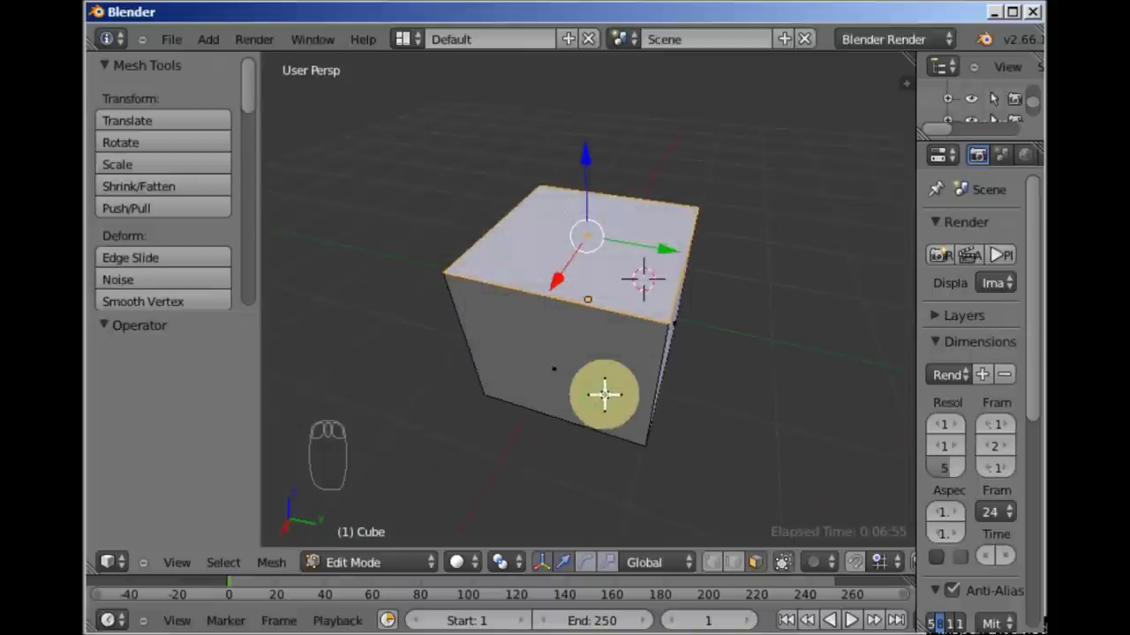
Extrude the cube's top face upward along Z into a new section.
key("a")
left_click_drag(657, 299, 671, 326)
right_click(598, 265)
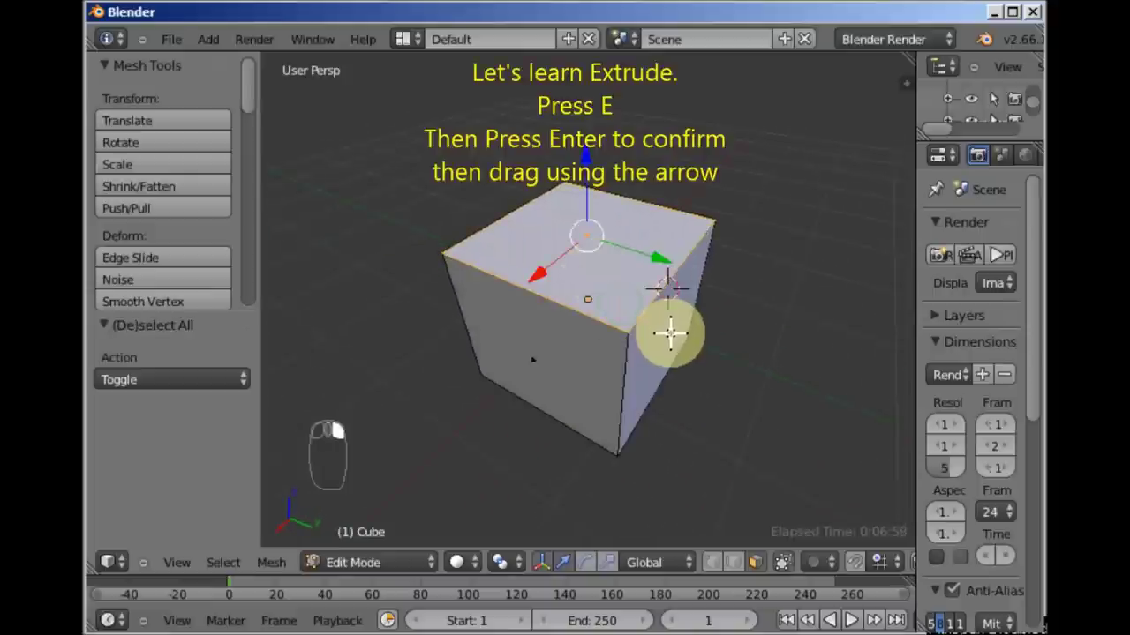
key("e")
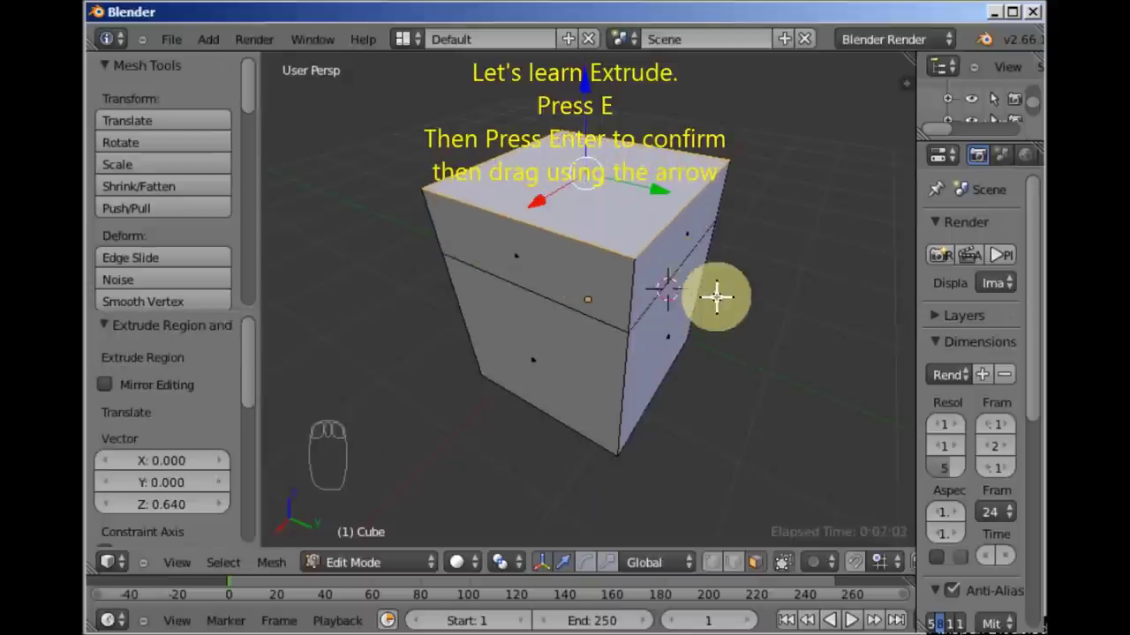
scroll("down", 3)
left_click_drag(698, 249, 605, 122)
left_click_drag(594, 95, 680, 307)
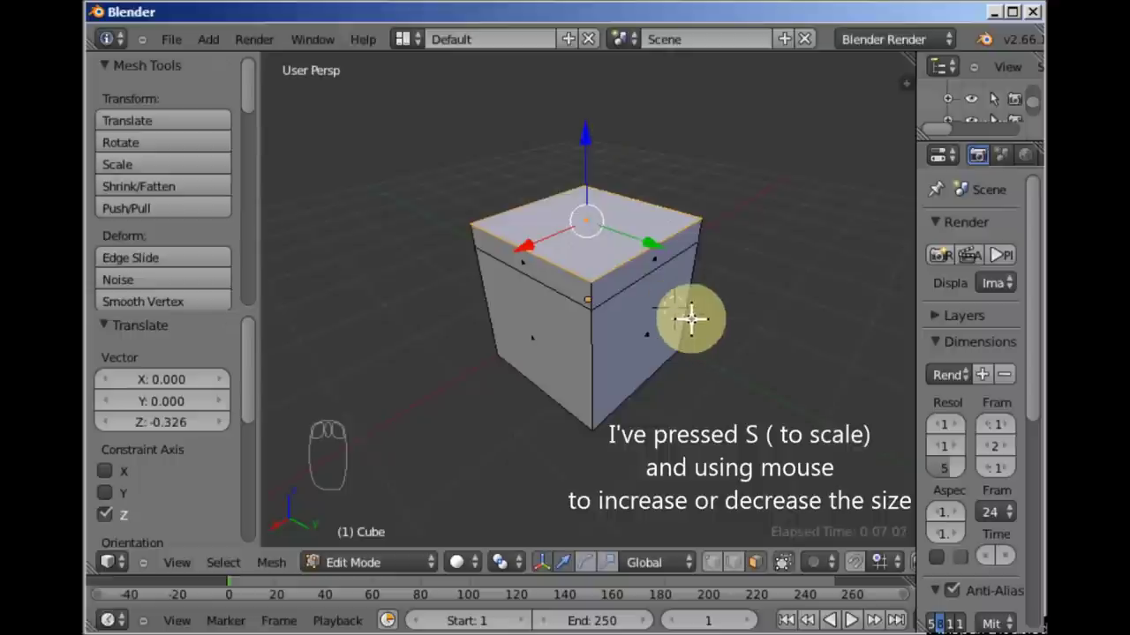
Scale the extruded top 1.244 times into an overhanging ledge, then select the bottom face.
key("s")
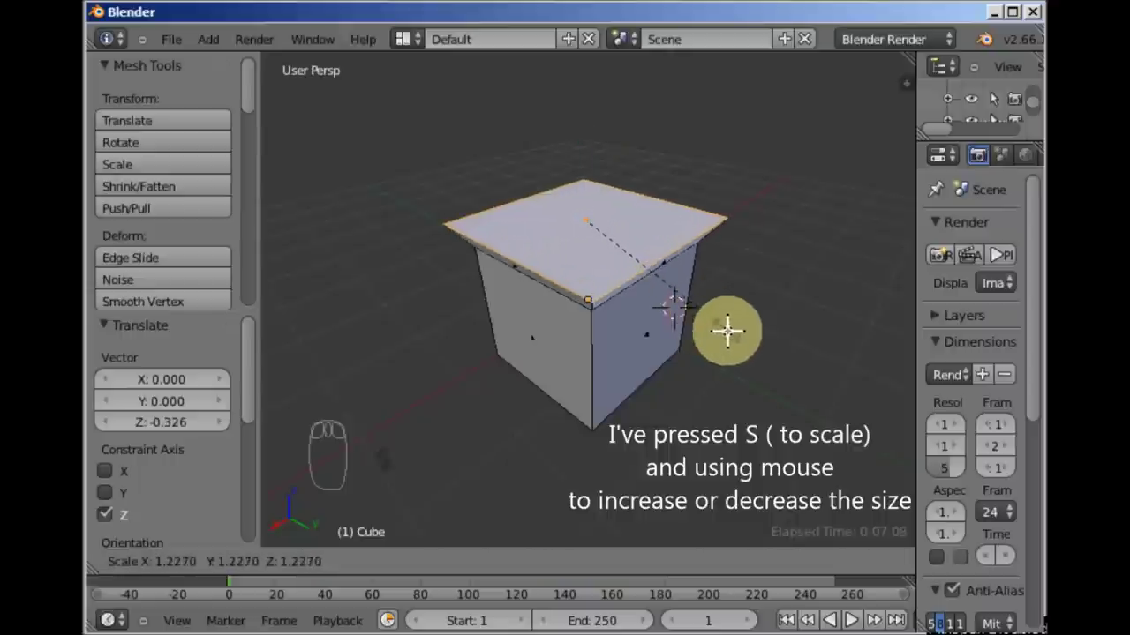
left_click_drag(628, 339, 675, 298)
left_click_drag(660, 315, 590, 340)
right_click(591, 340)
right_click(591, 340)
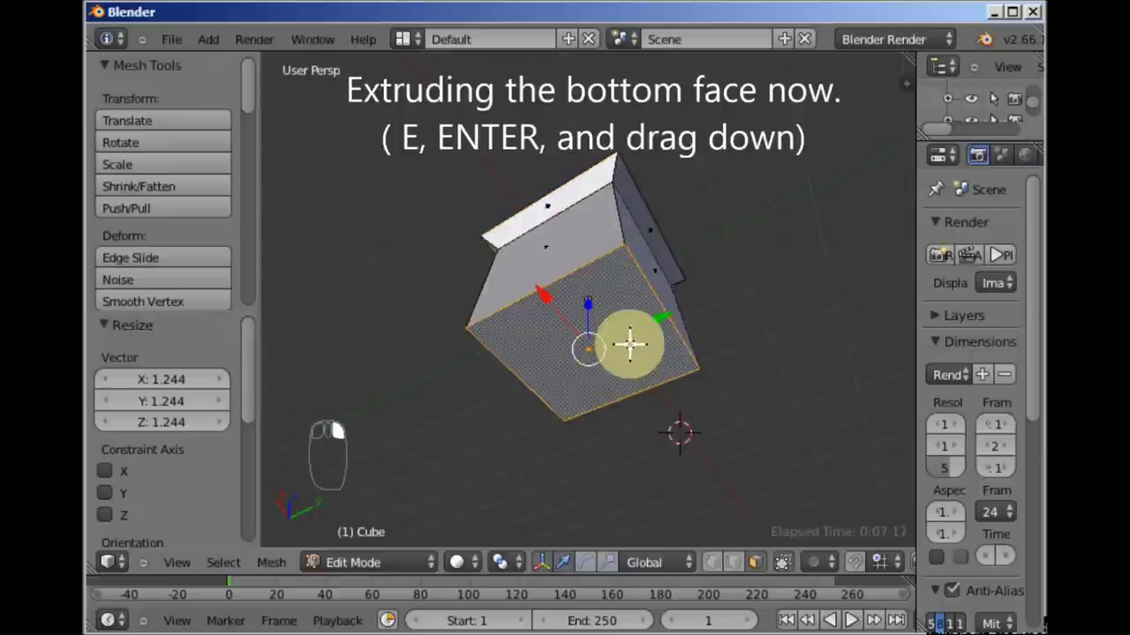
Extrude the bottom face downward into a lower section beneath the pedestal.
left_click_drag(628, 339, 538, 309)
right_click(556, 359)
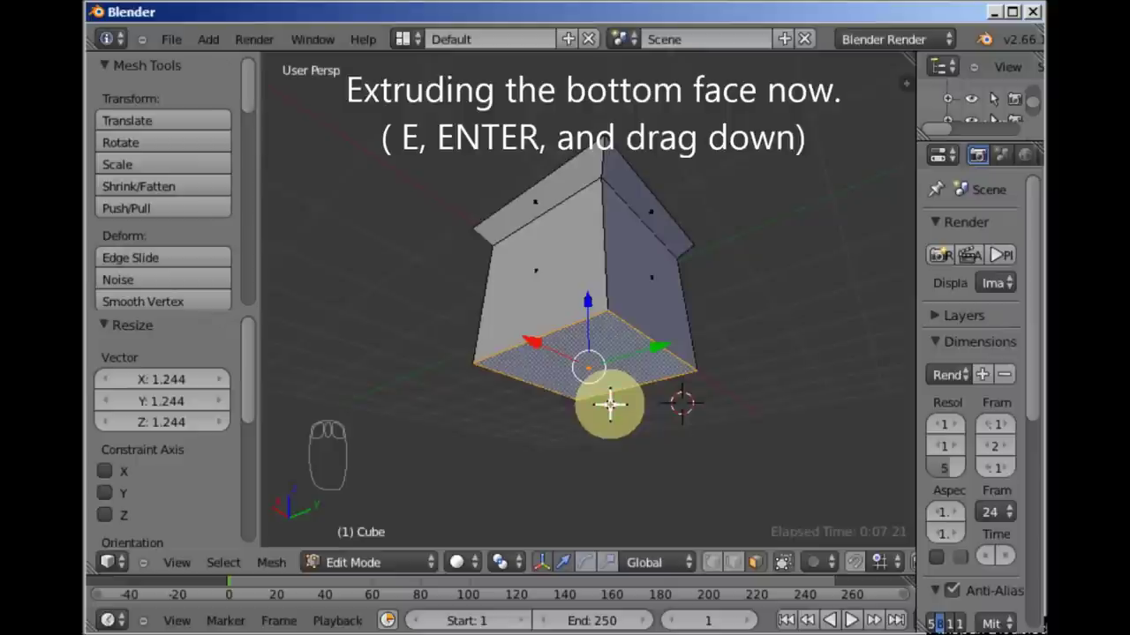
key("e")
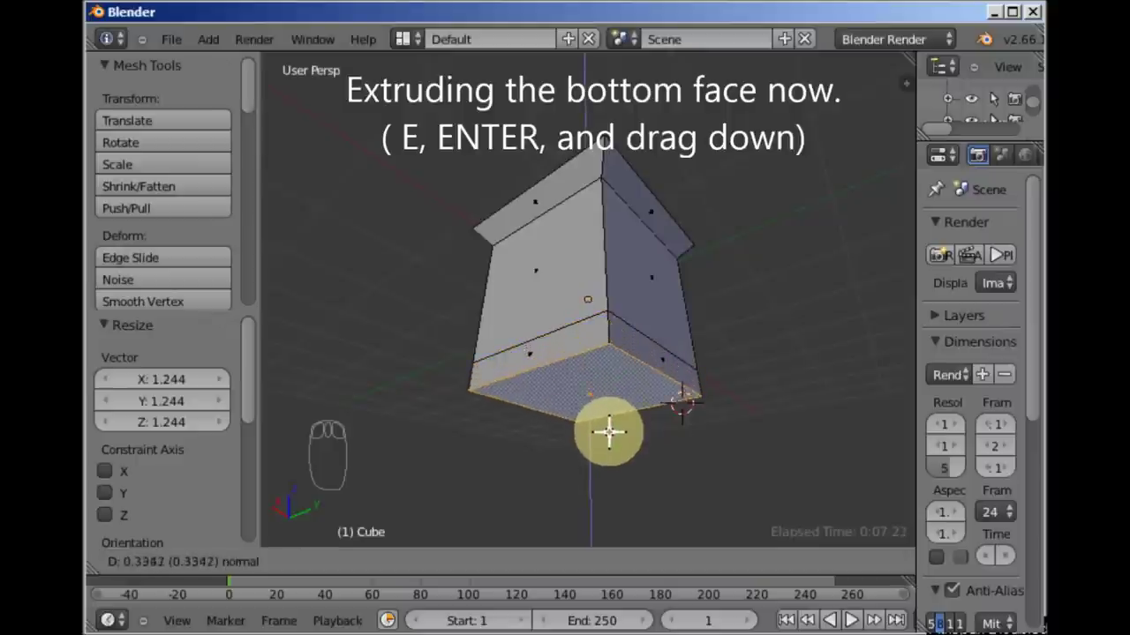
left_click_drag(622, 340, 654, 398)
Scale the new bottom face outward about 1.482 times into a flared base.
key("s")
left_click_drag(650, 396, 659, 317)
left_click_drag(631, 335, 551, 297)
Inset the top face with a 0.2036-thick border, leaving a smaller inner face.
right_click(613, 211)
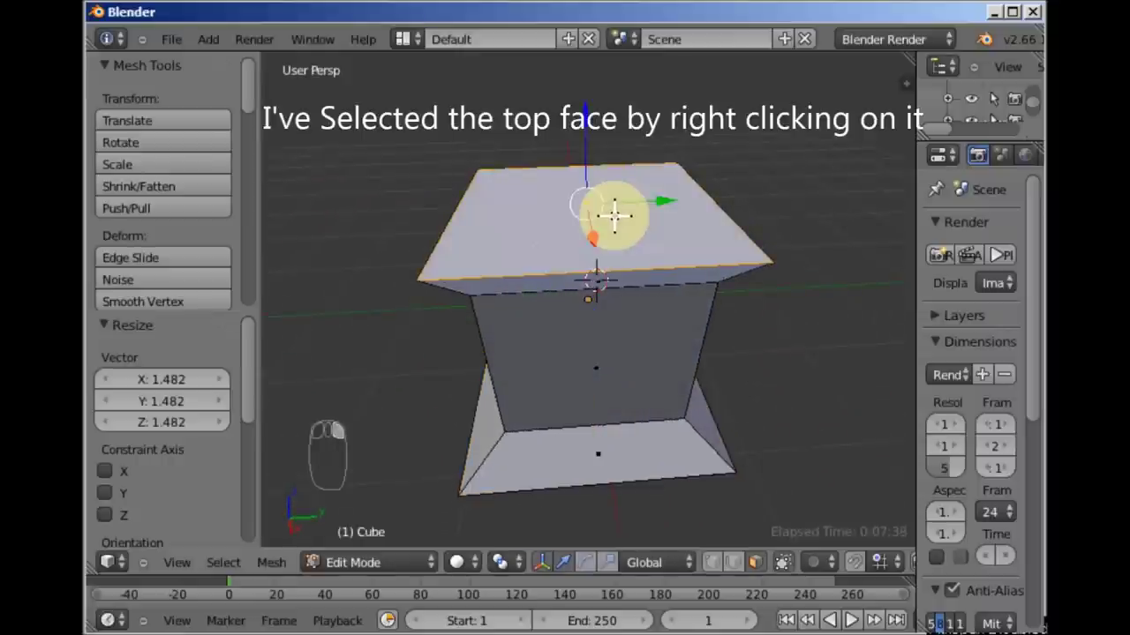
key("i")
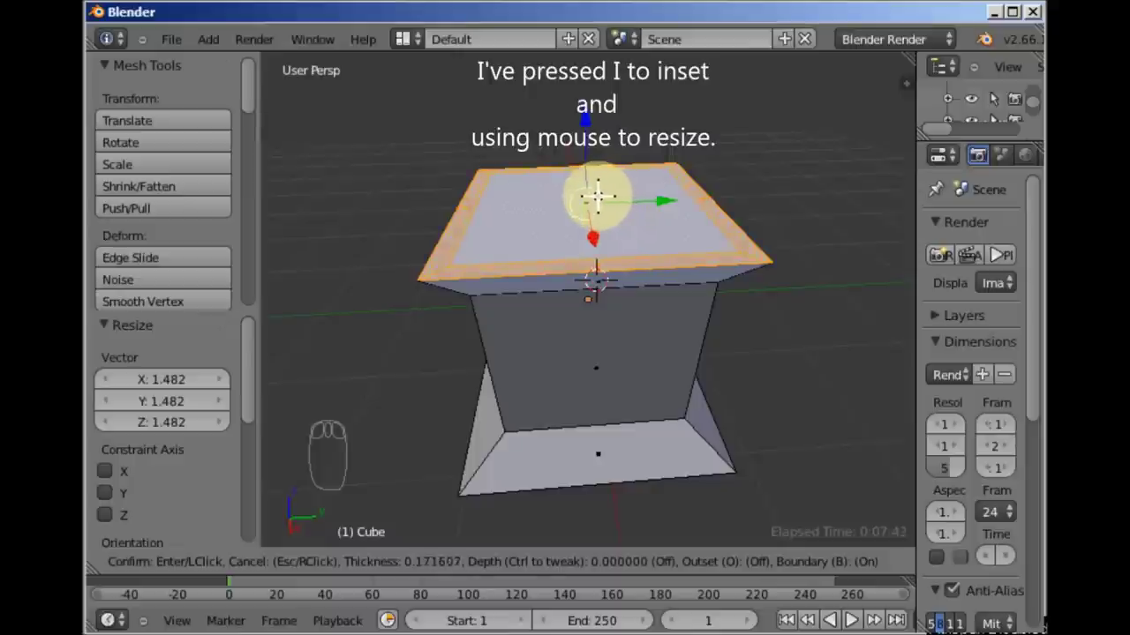
left_click_drag(703, 243, 816, 265)
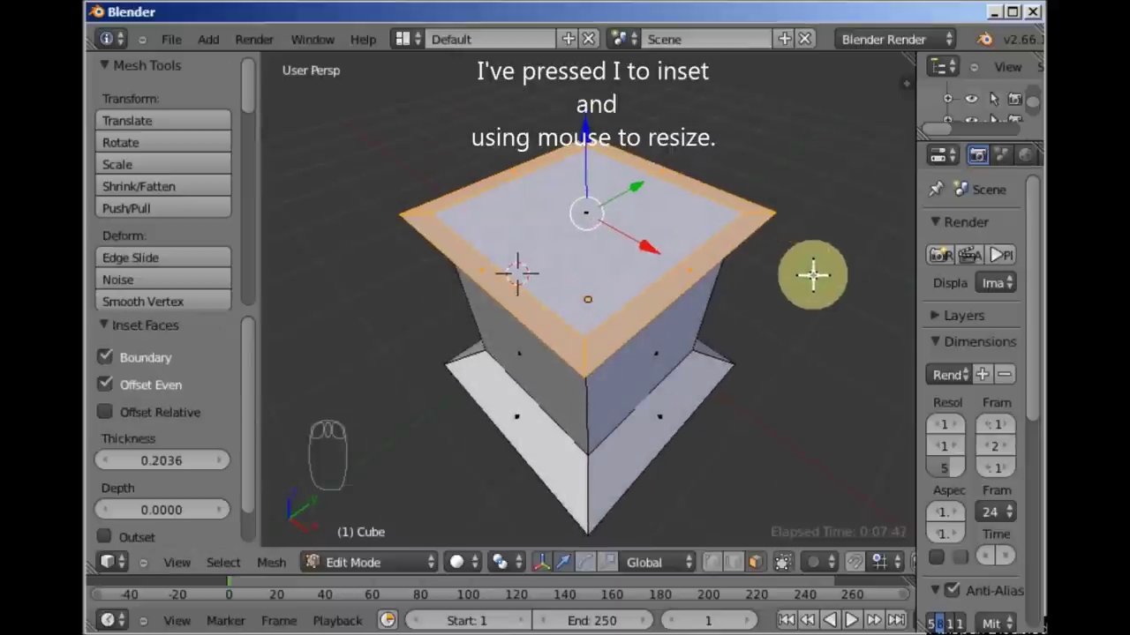
Extrude the inner top face about 0.487 units upward into a raised section.
key("a")
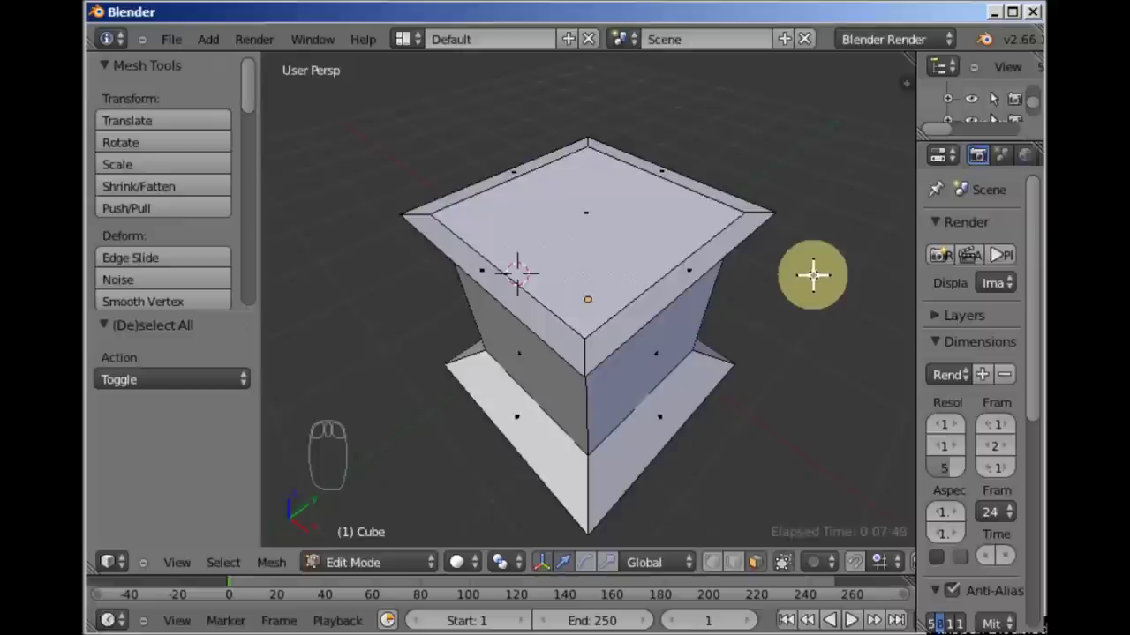
right_click(624, 229)
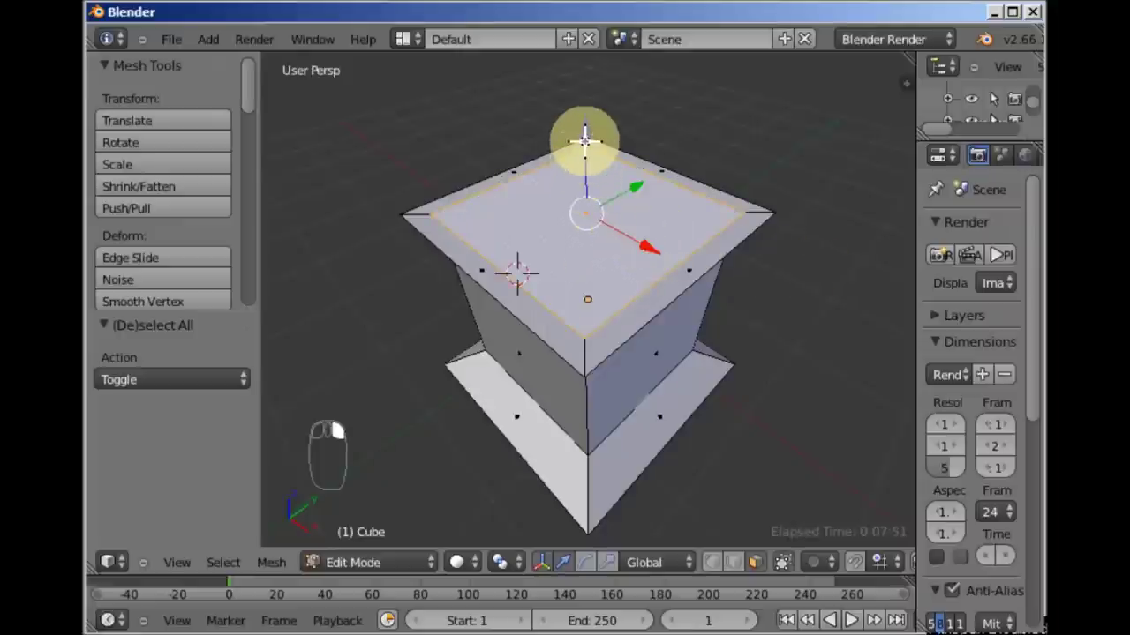
left_click_drag(584, 135, 591, 114)
left_click_drag(702, 237, 671, 276)
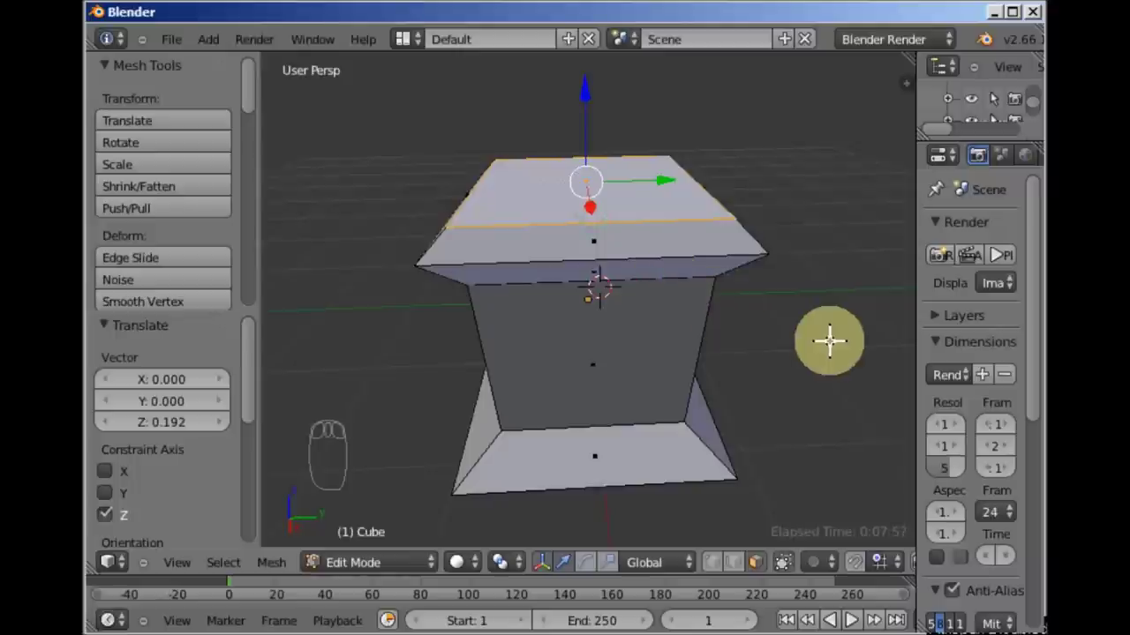
Inset the raised top face again and extrude it upward into a new tier.
key("i")
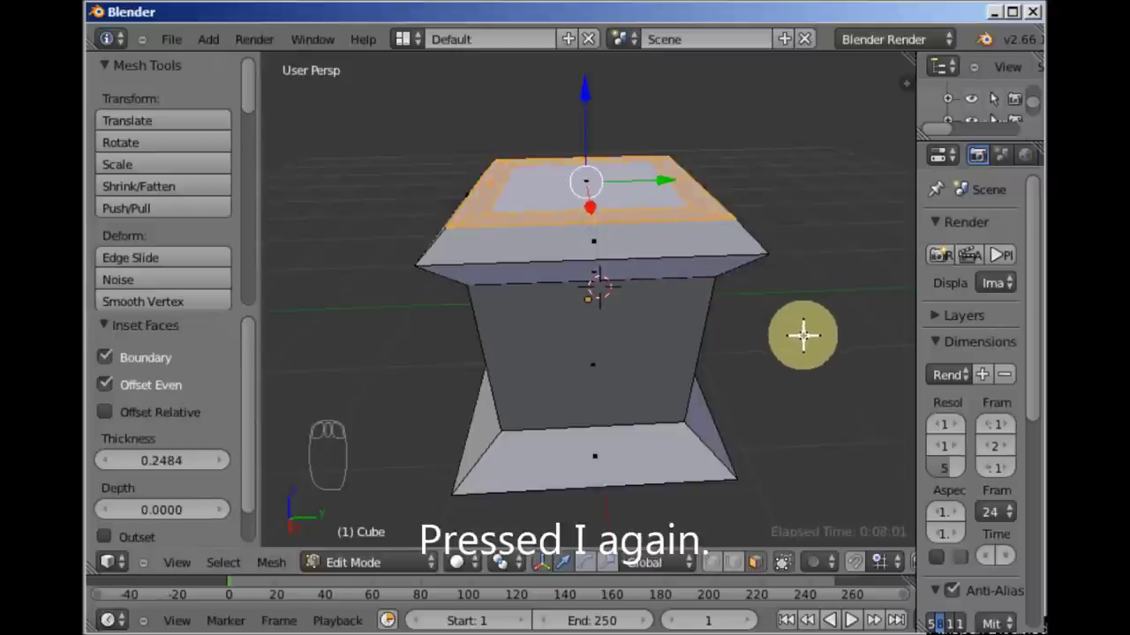
key("a")
right_click(641, 179)
left_click_drag(587, 98, 587, 87)
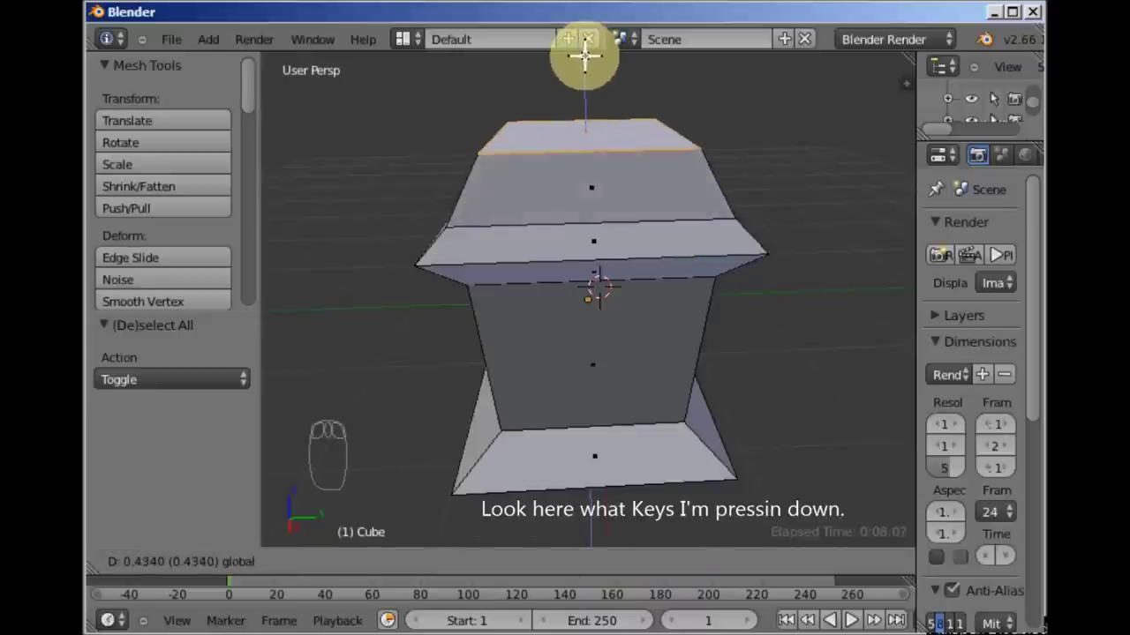
left_click_drag(624, 182, 785, 141)
Orbit around the pedestal to inspect the new tier from all sides.
middle_click(784, 141)
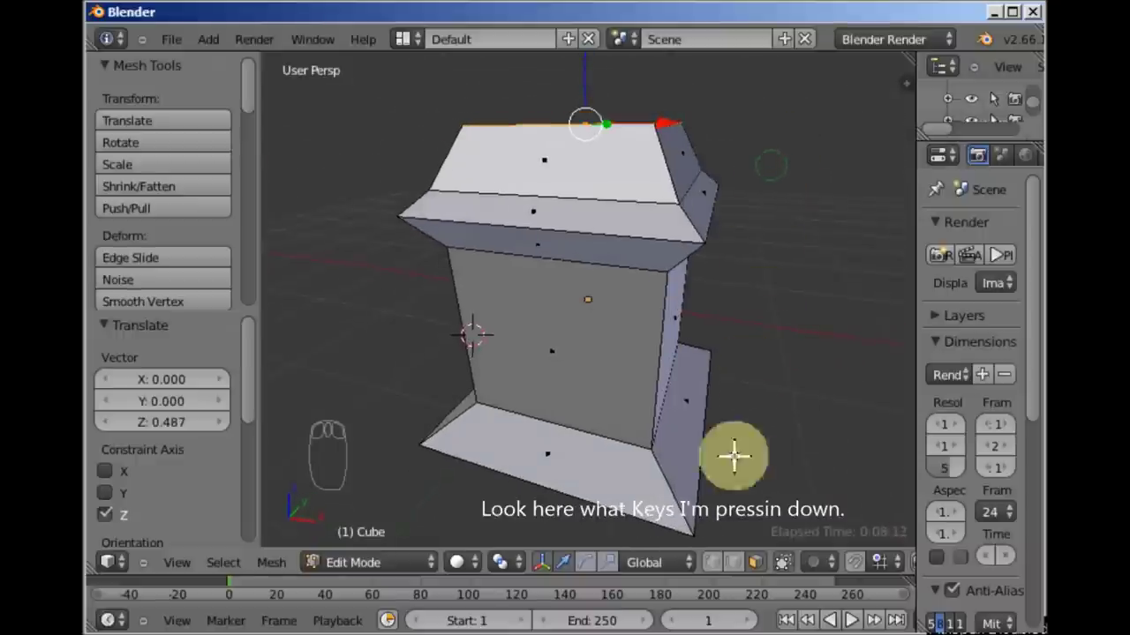
left_click_drag(734, 569, 582, 226)
left_click_drag(645, 234, 582, 226)
left_click_drag(582, 226, 564, 256)
left_click_drag(705, 197, 812, 386)
left_click_drag(564, 257, 638, 241)
Shrink the top face inward to taper the pedestal's upper tier.
key("s")
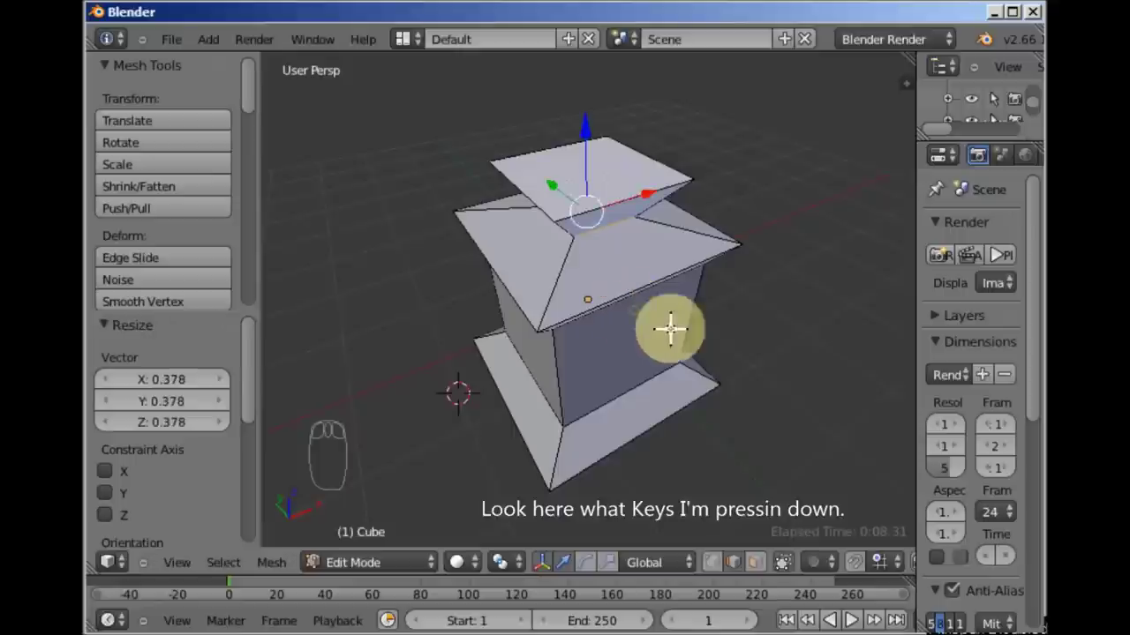
left_click_drag(649, 292, 850, 282)
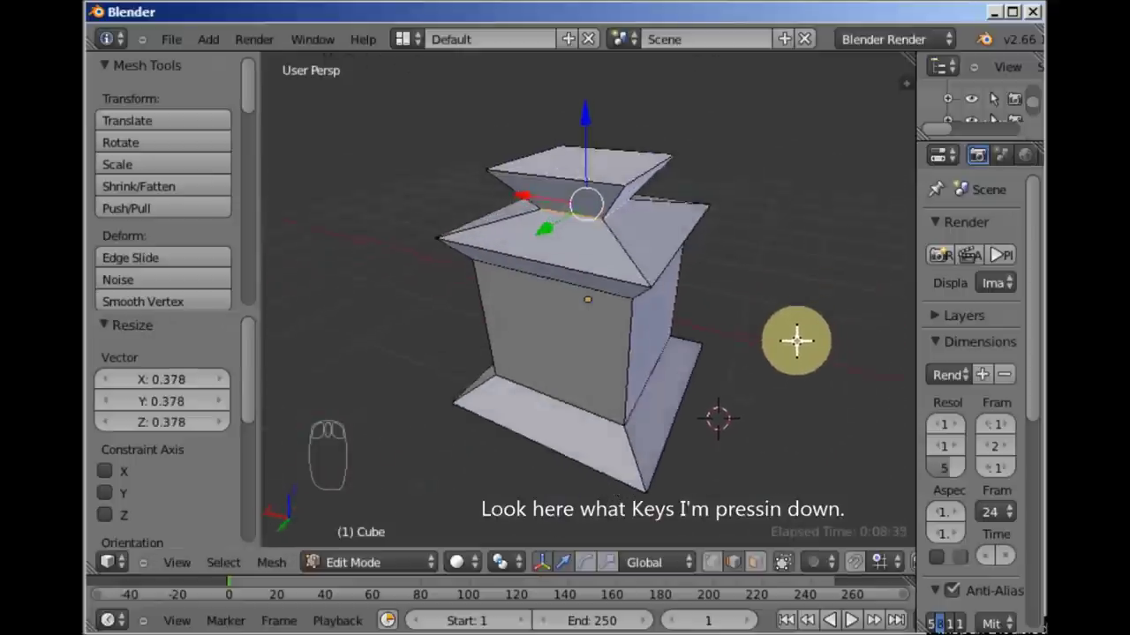
left_click_drag(690, 252, 694, 193)
right_click(618, 157)
left_click_drag(693, 193, 757, 575)
left_click_drag(757, 575, 689, 334)
Inset the small top face and extrude it upward about 0.427 units into a new block.
right_click(573, 201)
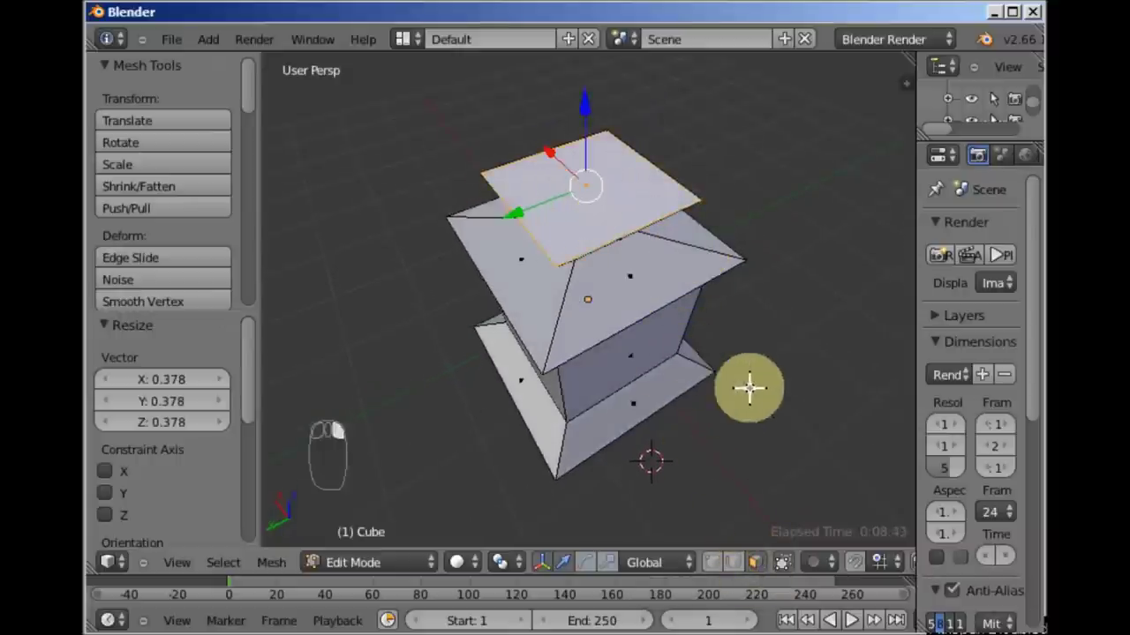
key("i")
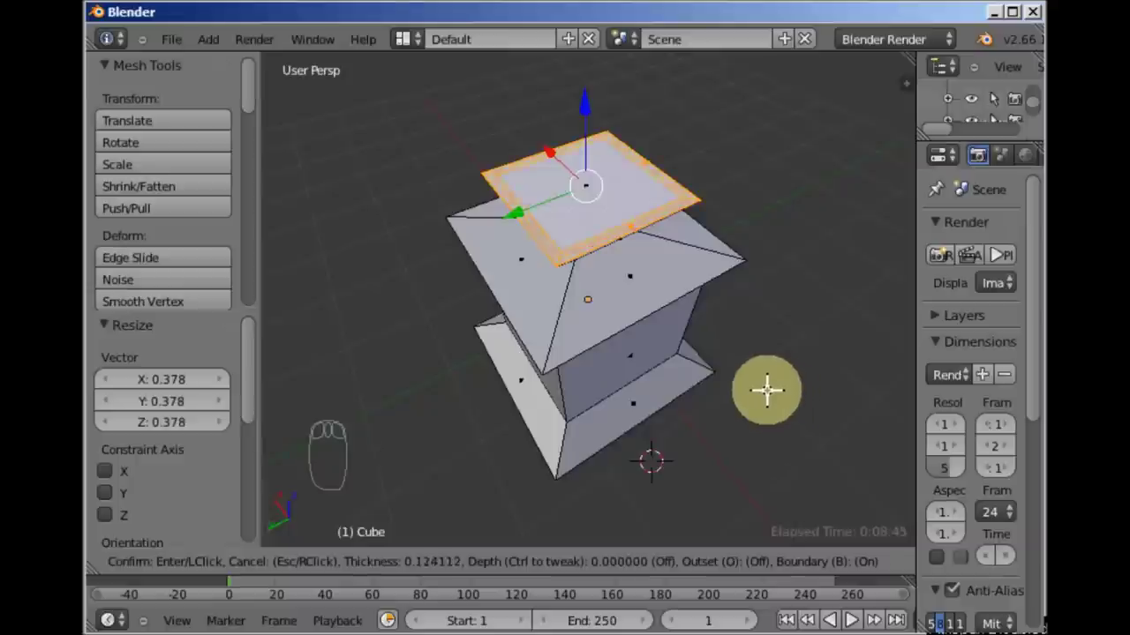
left_click_drag(689, 277, 595, 210)
right_click(618, 173)
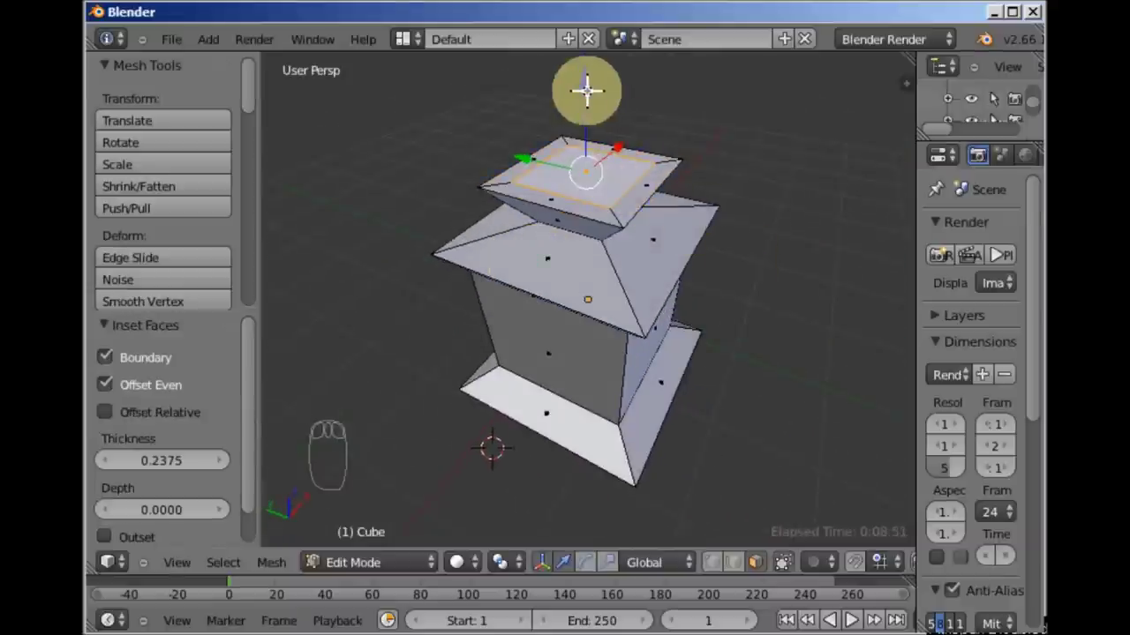
key("e")
left_click_drag(587, 81, 627, 149)
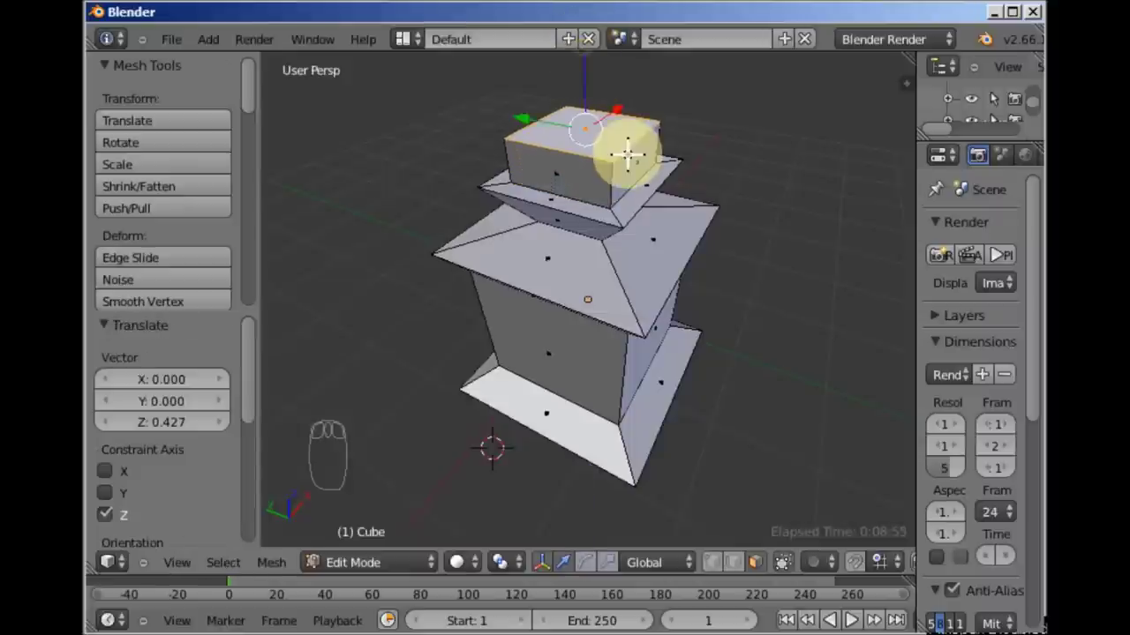
Widen the new top face 1.462 times and extrude it another 0.136 upward.
key("s")
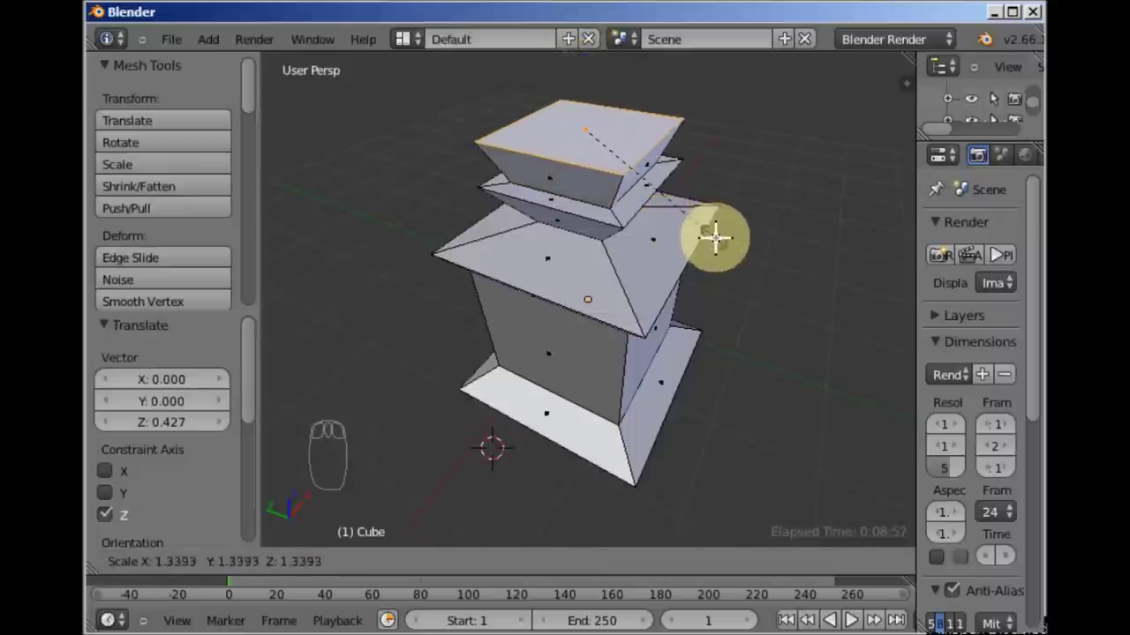
left_click_drag(632, 245, 668, 226)
key("e")
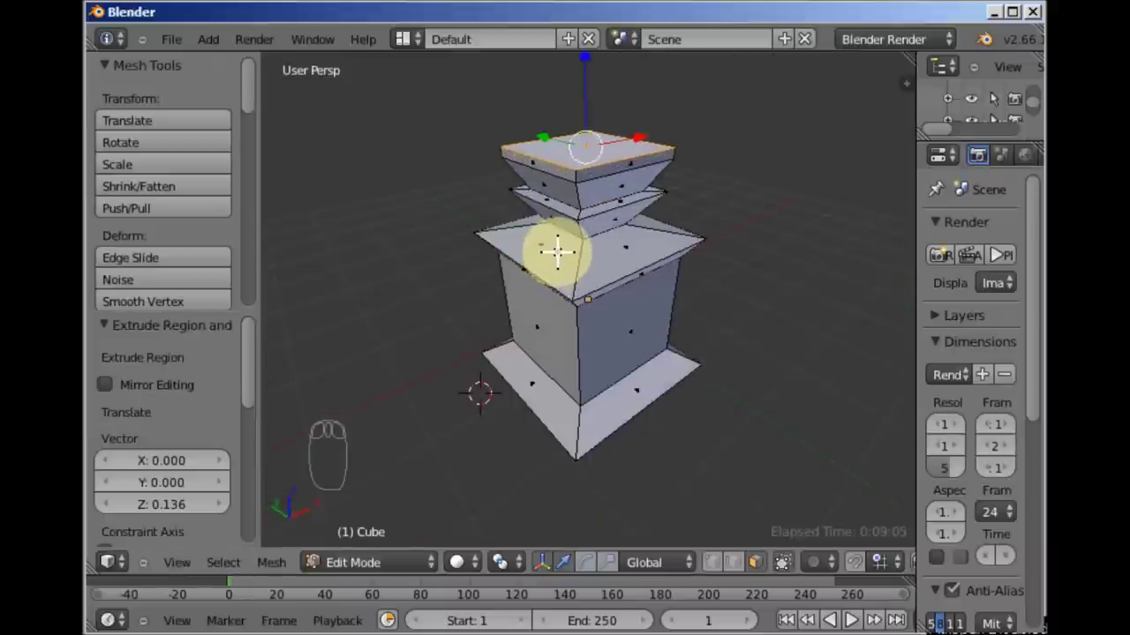
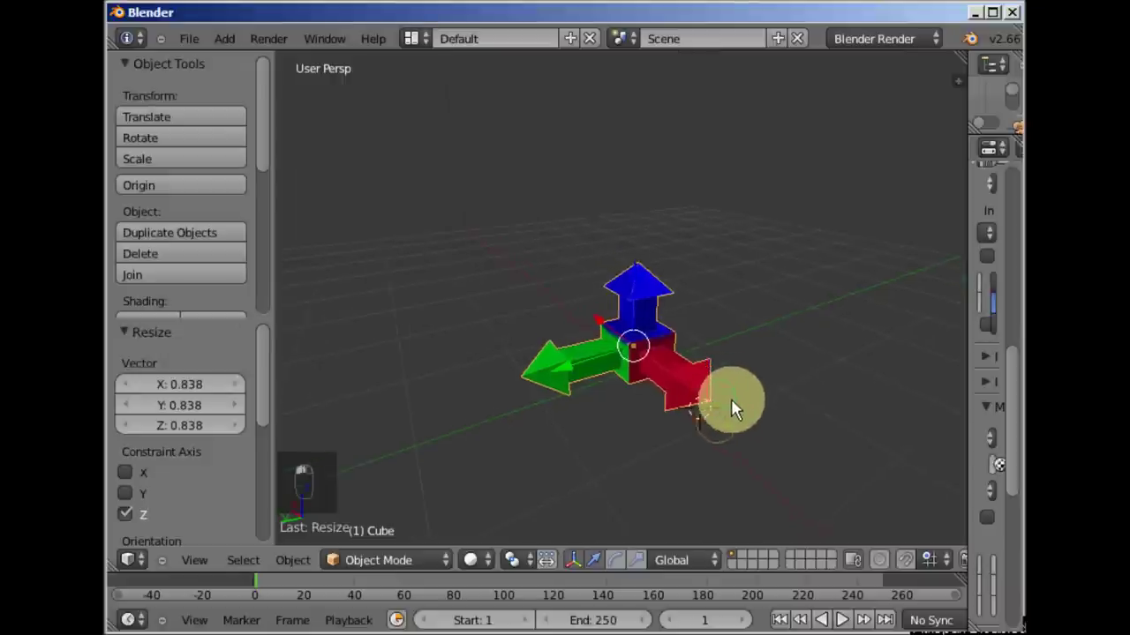
Scale the three-axis arrow object uniformly to about 0.672 of its size.
left_click_drag(735, 405, 757, 414)
key("s")
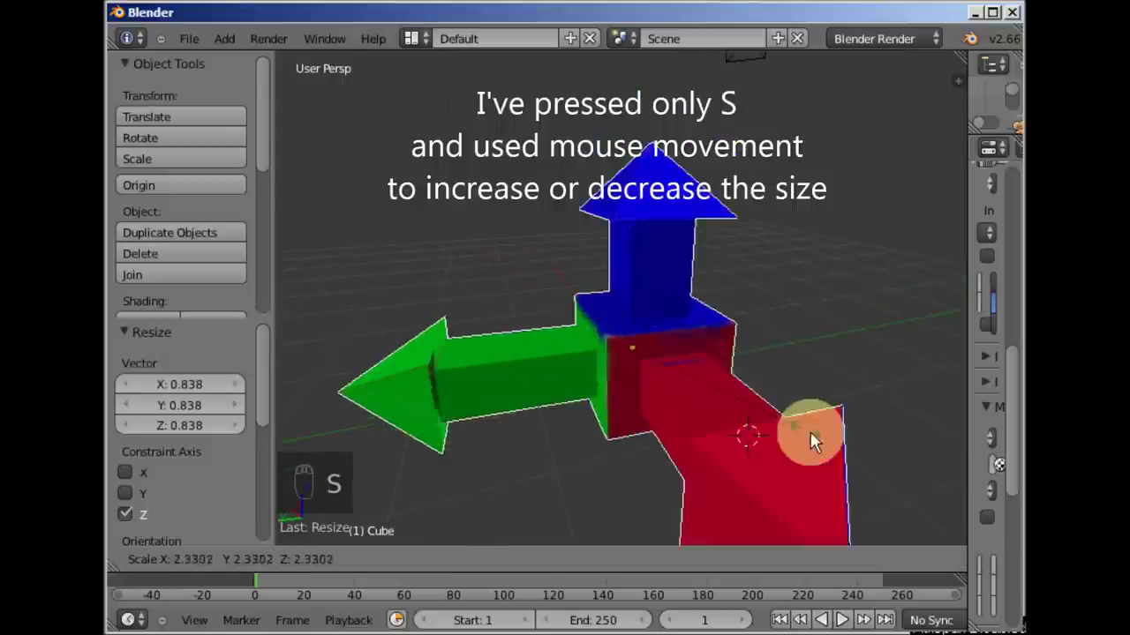
left_click_drag(739, 410, 774, 401)
key("s")
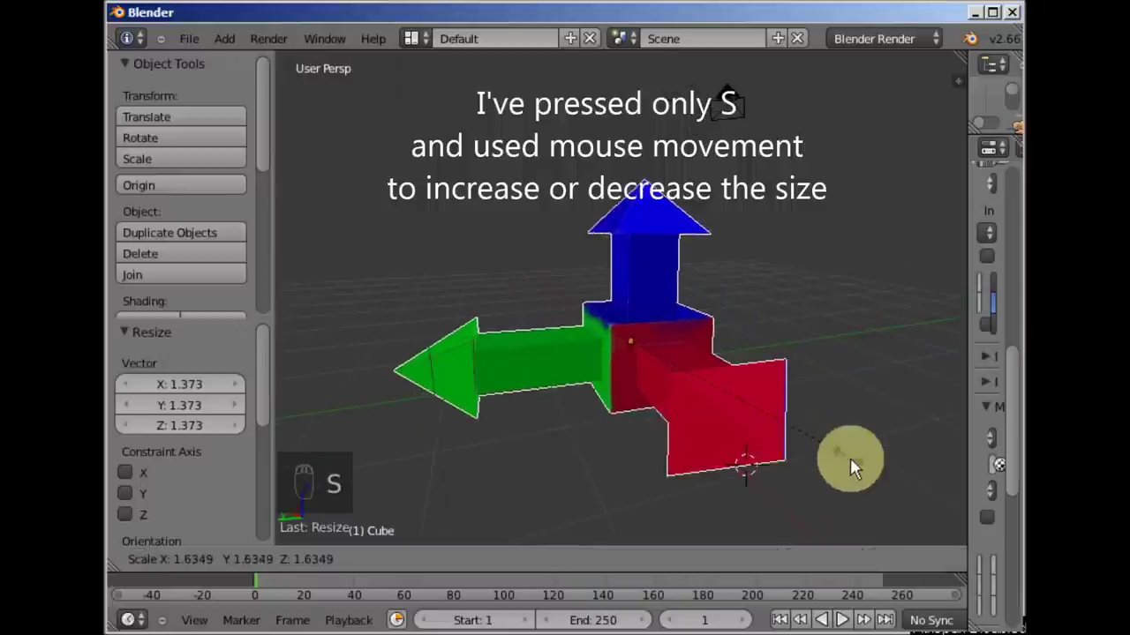
left_click_drag(781, 439, 781, 438)
Stretch the arrow object along the X axis only.
key("s")
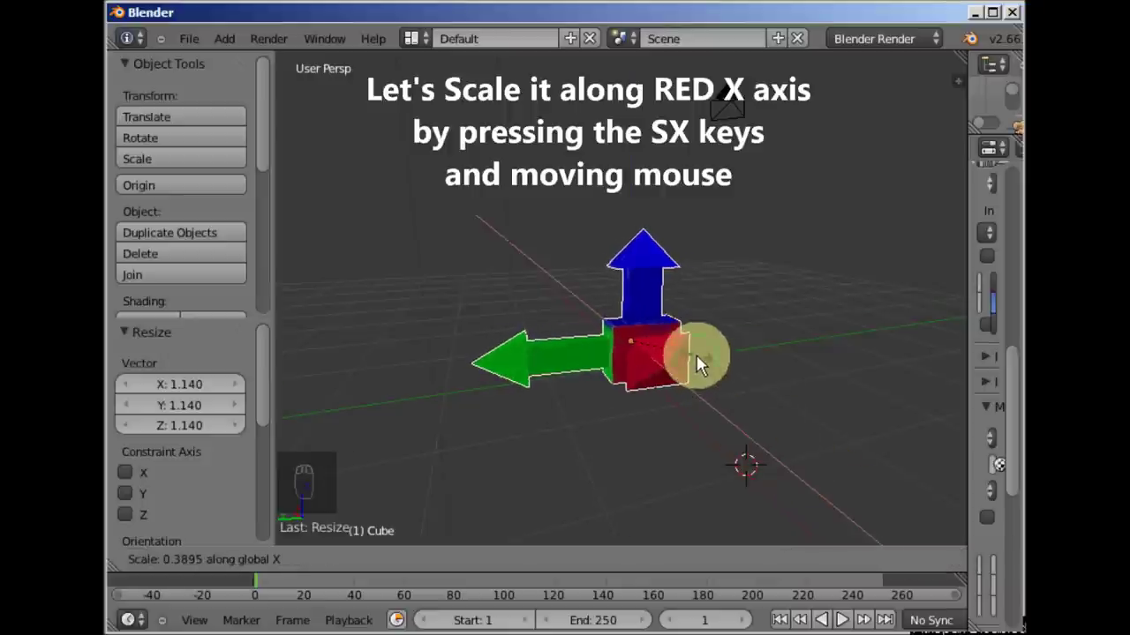
left_click_drag(739, 390, 758, 413)
key("s")
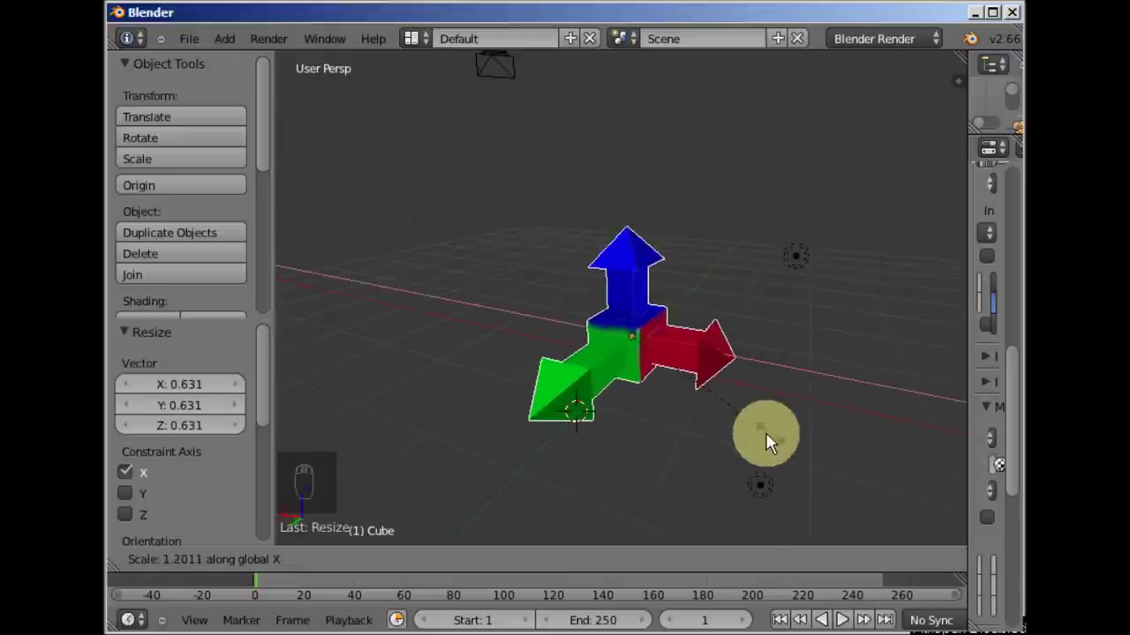
middle_click(774, 359)
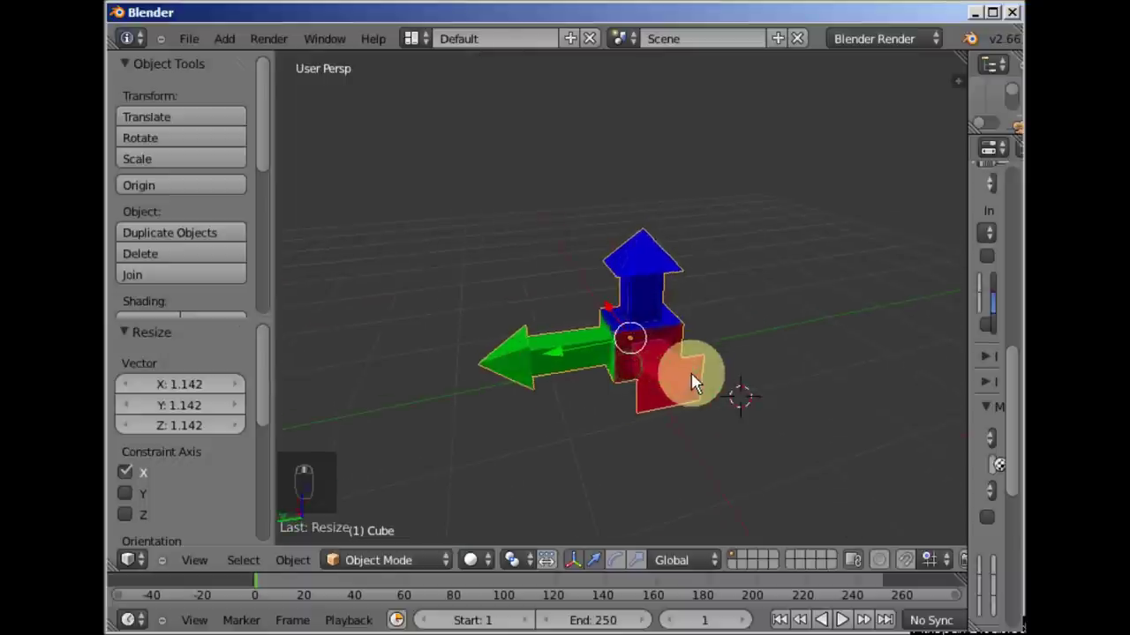
Squash the arrow object along the Y axis only.
key("s")
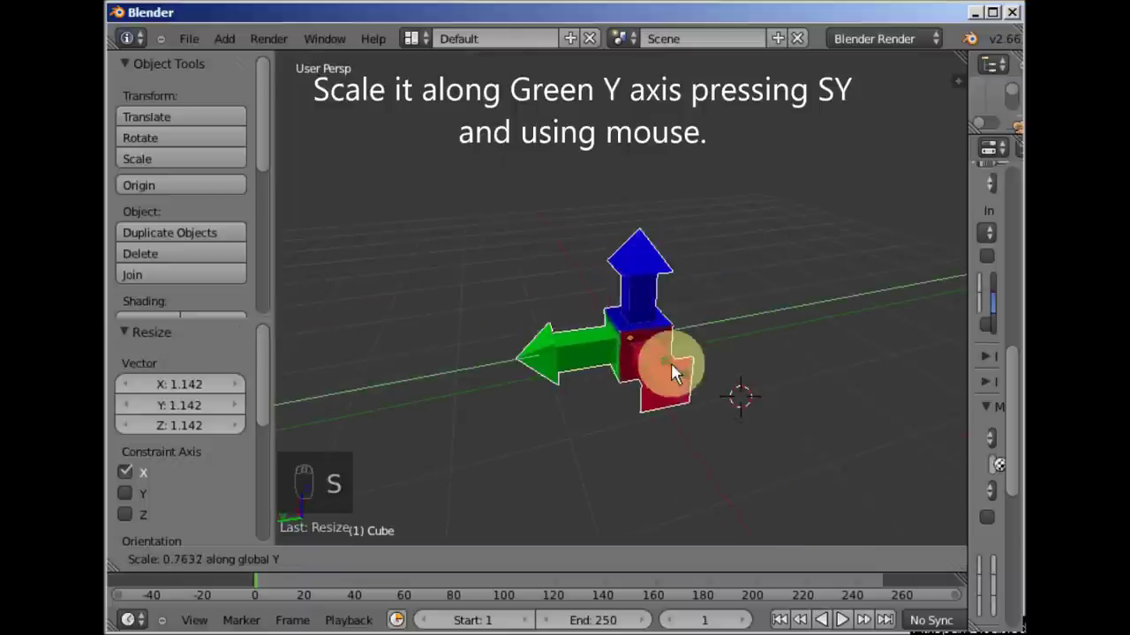
left_click_drag(688, 384, 747, 427)
key("s")
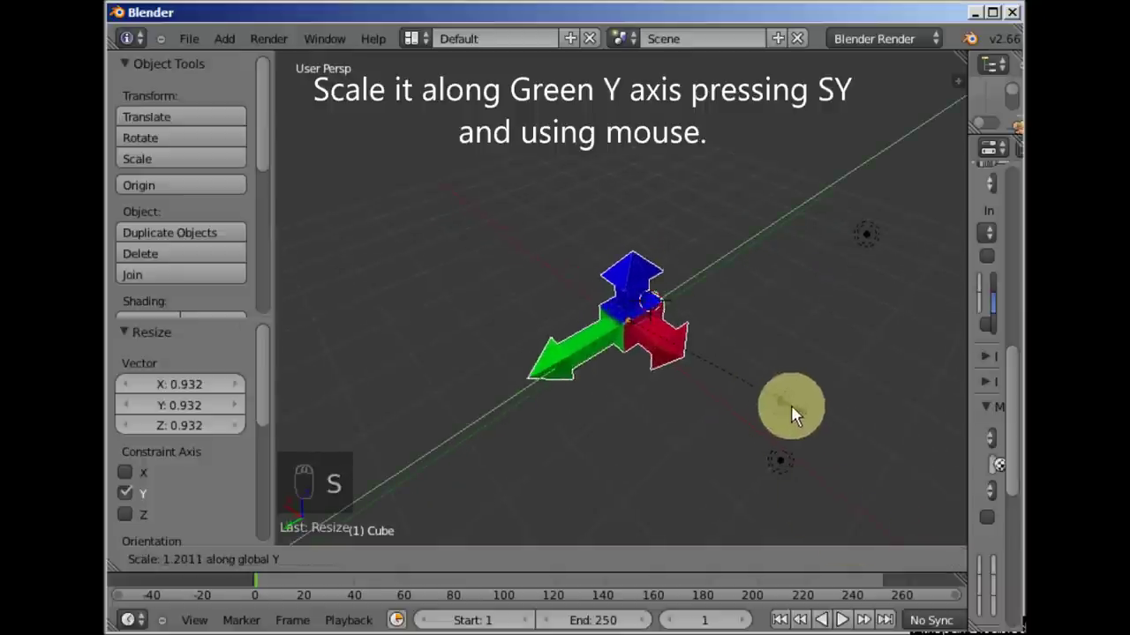
left_click_drag(718, 359, 710, 313)
Scale the arrow object along the Z axis and check it from both sides.
key("s")
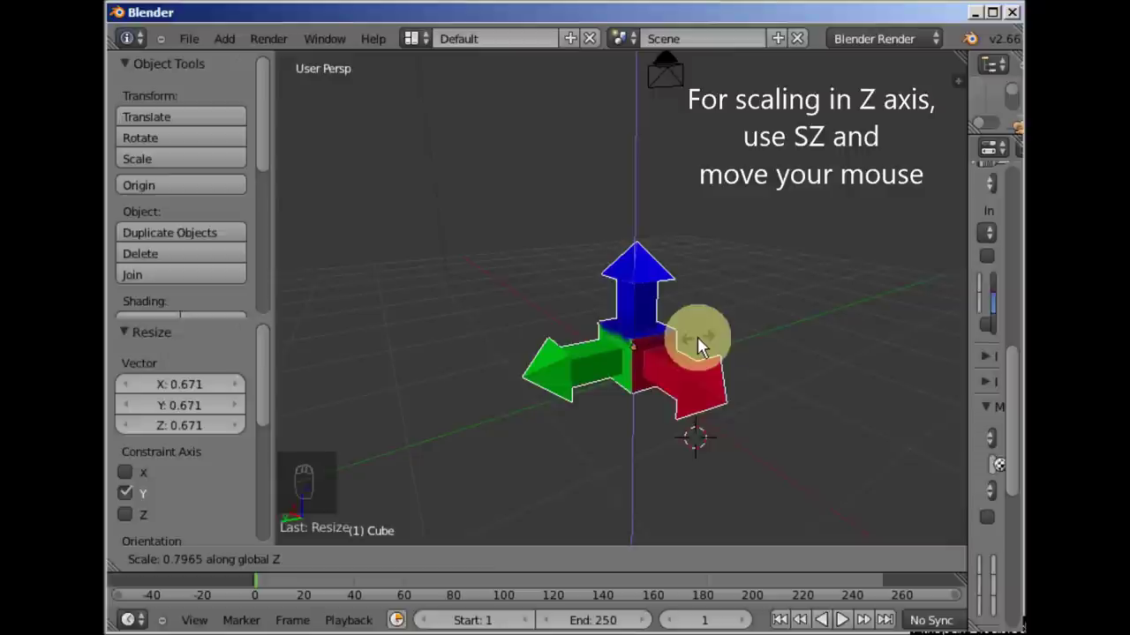
left_click_drag(697, 367, 529, 415)
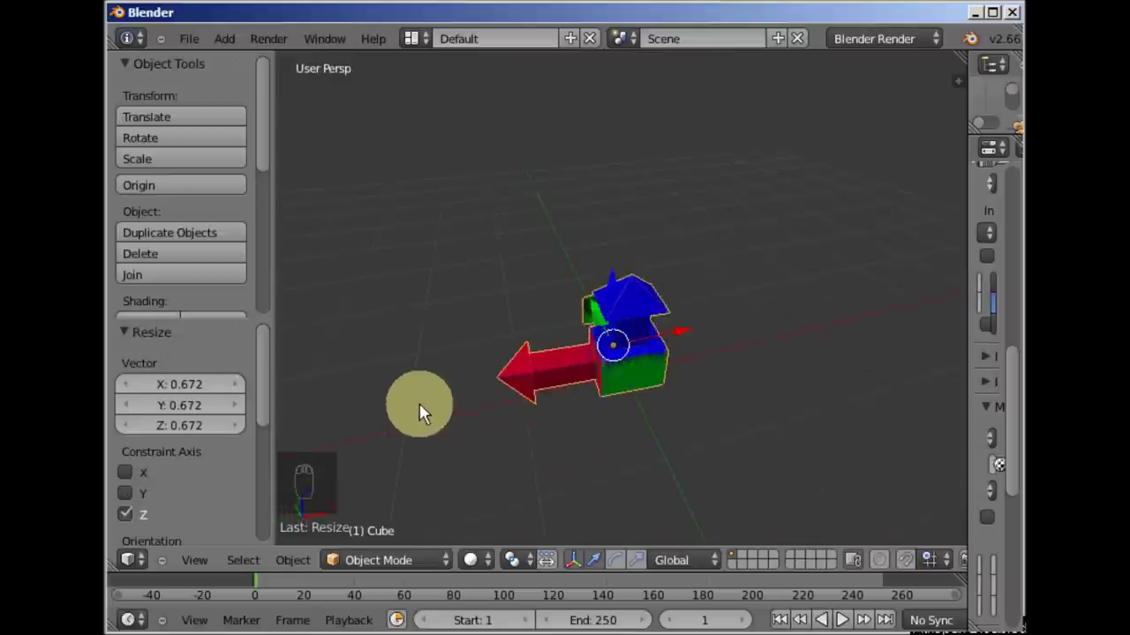
left_click_drag(716, 394, 737, 391)
Start a free rotation of the arrow object, then undo it.
key("r")
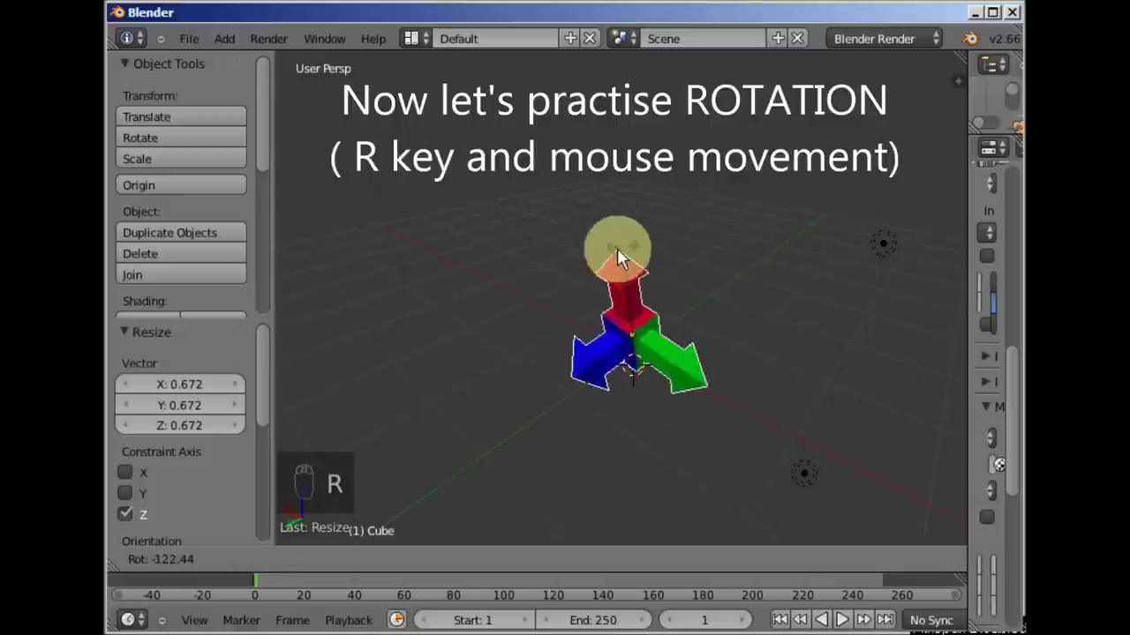
key("ctrl+z")
middle_click(751, 371)
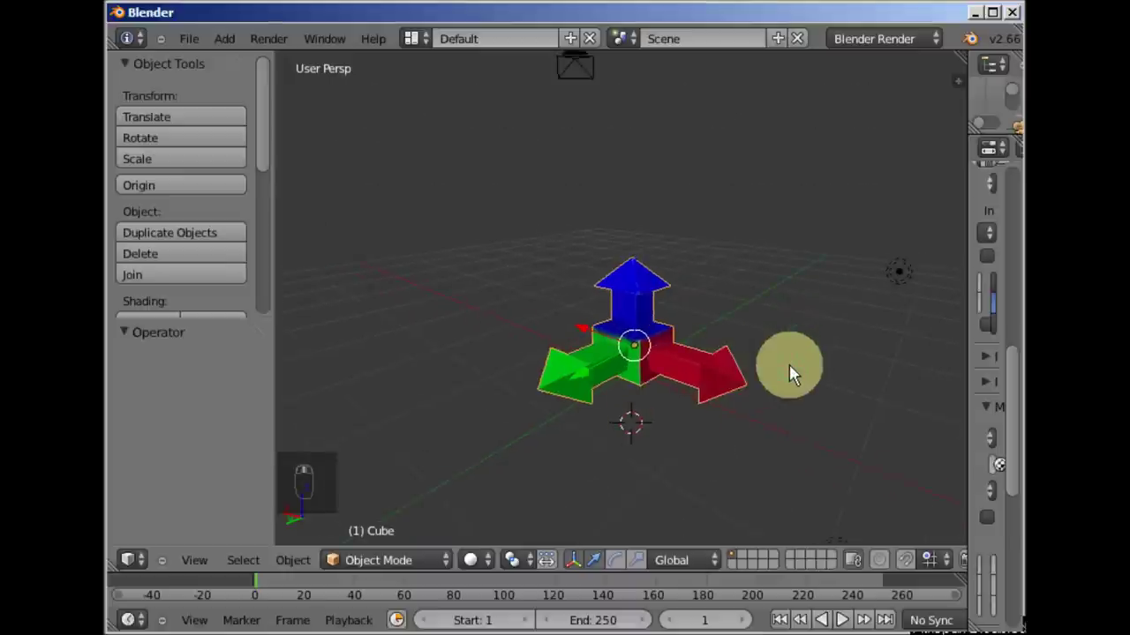
Spin the arrow a full turn around X, Y and Z, then deselect everything.
key("r")
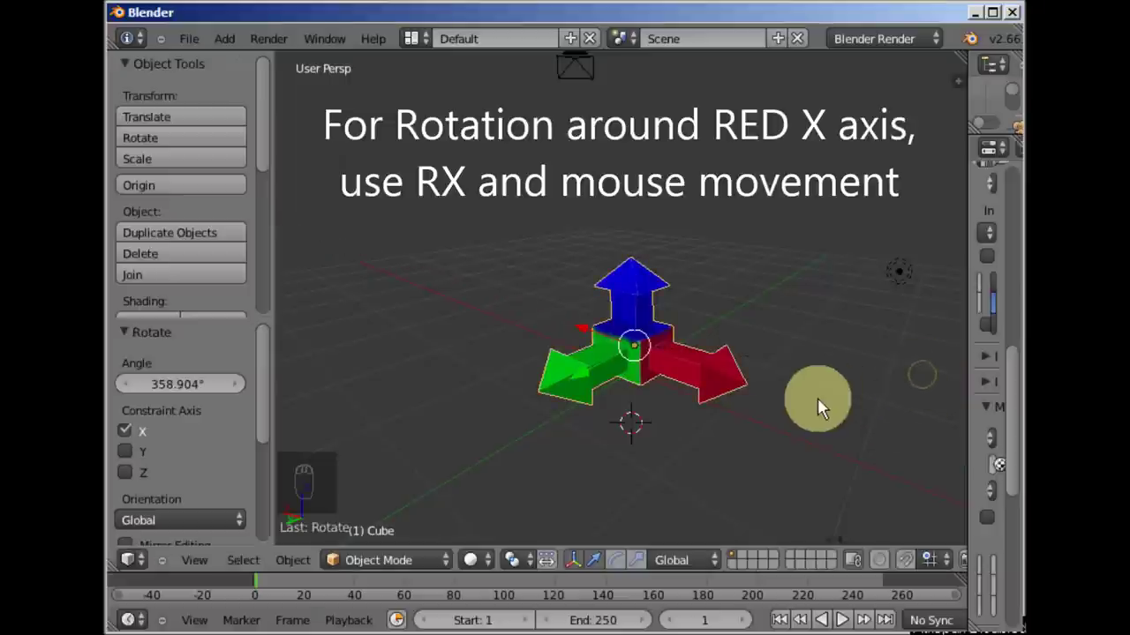
key("r")
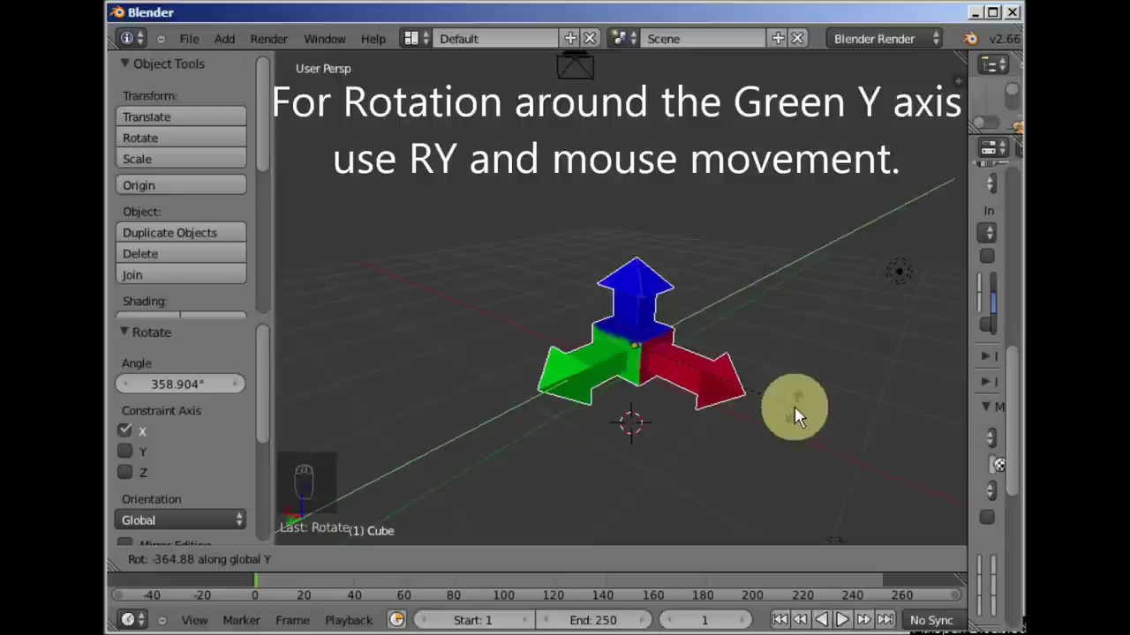
key("r")
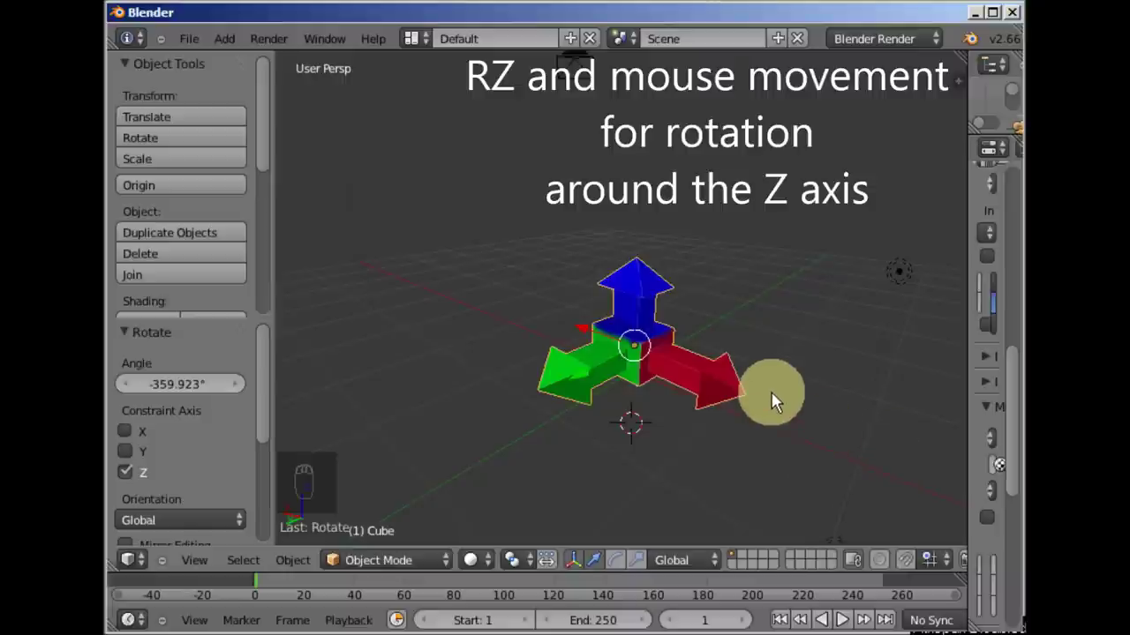
key("a")
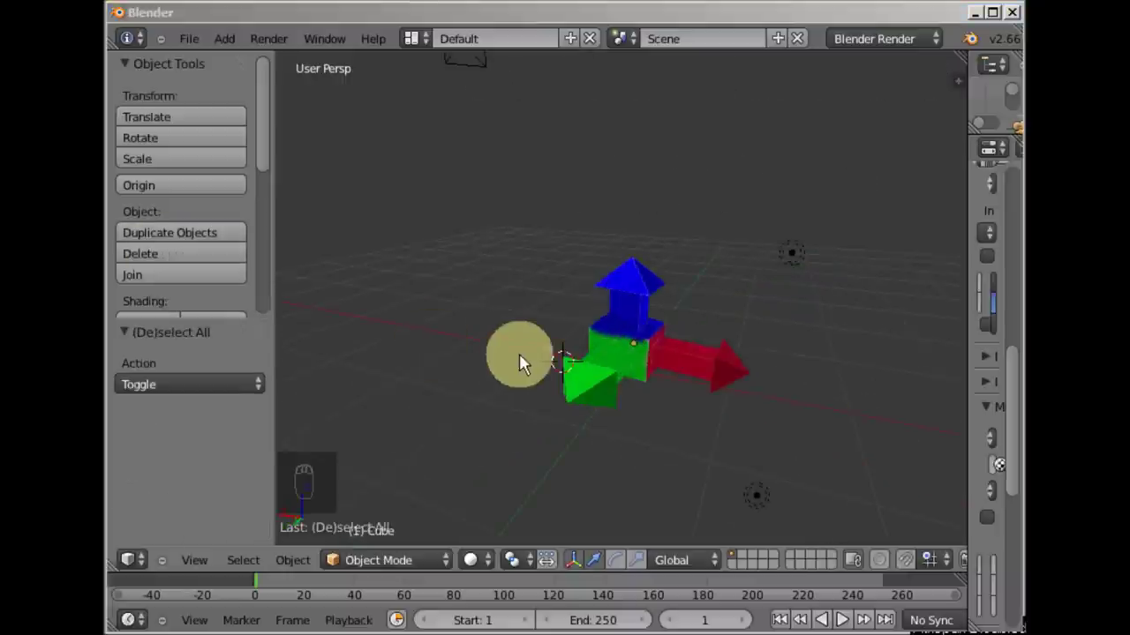
Select the arrow object and move it freely to a new spot.
left_click_drag(622, 334, 699, 404)
right_click(698, 405)
key("g")
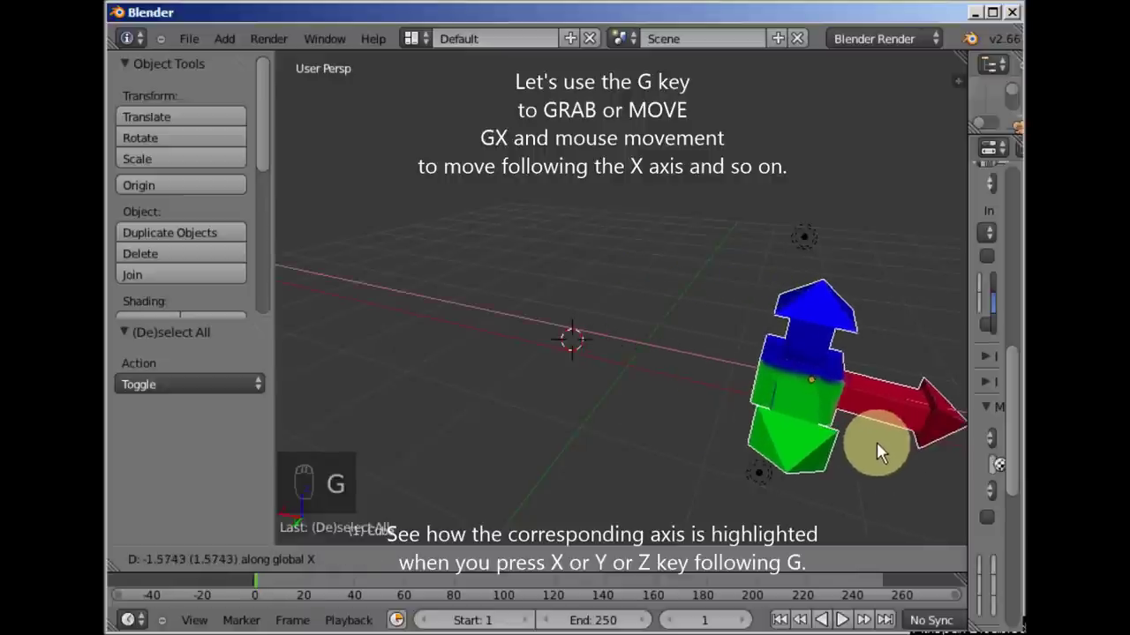
left_click_drag(748, 375, 591, 330)
left_click_drag(726, 366, 610, 361)
Shift the arrow object along the X axis, then along the Y axis.
key("g")
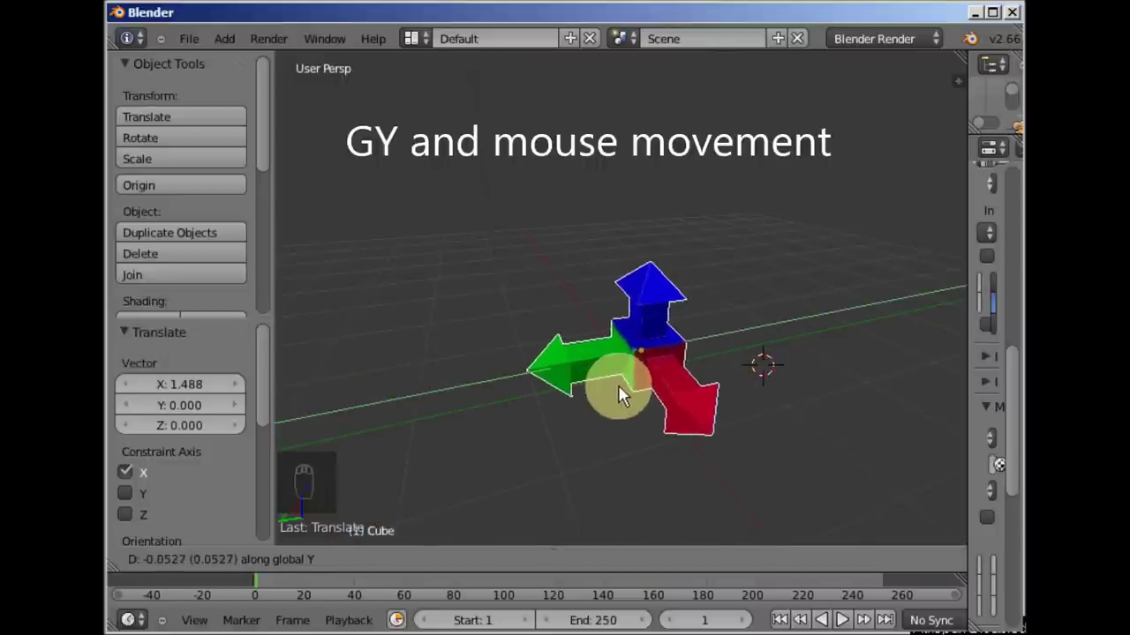
left_click_drag(667, 373, 693, 383)
key("g")
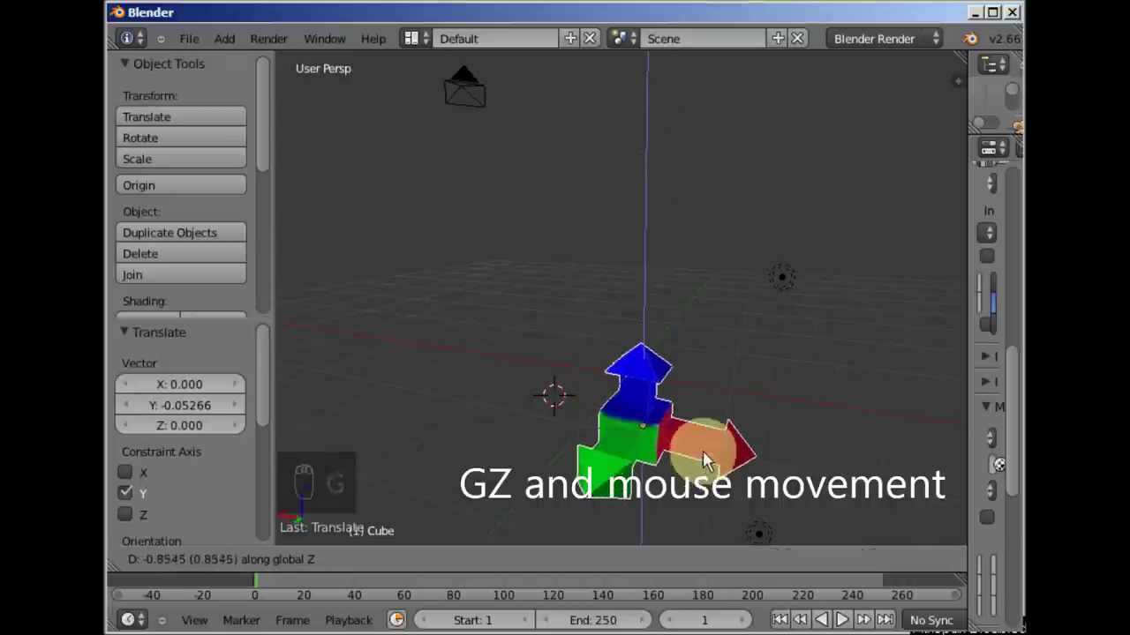
middle_click(768, 372)
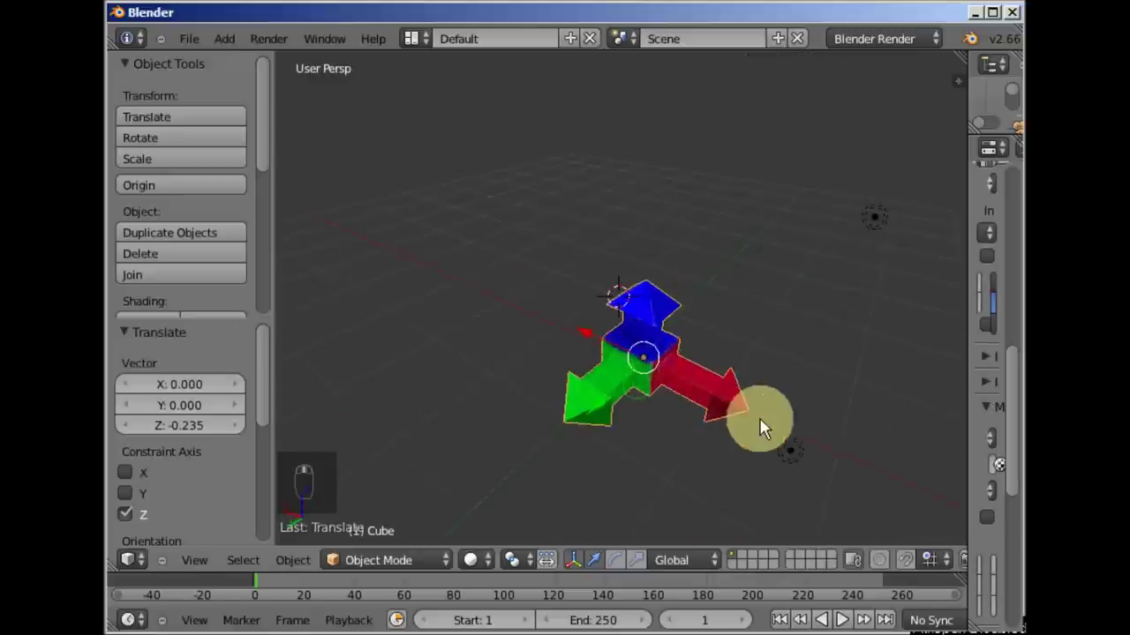
Move the arrow along the Z axis and confirm its final position.
left_click_drag(608, 345, 616, 383)
left_click_drag(590, 392, 509, 225)
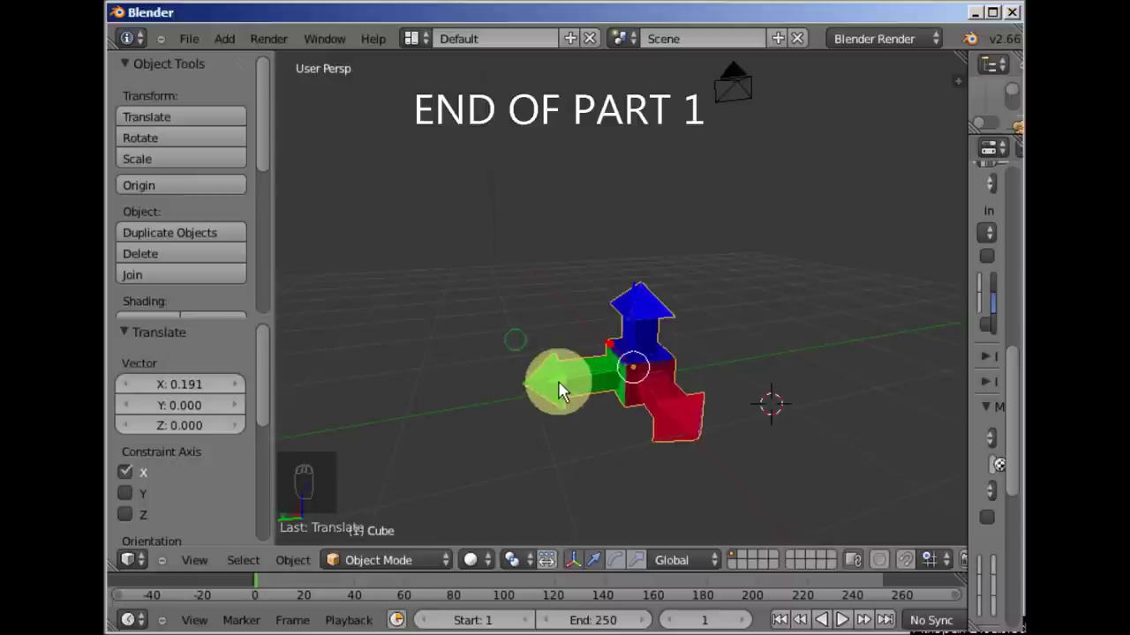
left_click(559, 389)
left_click_drag(712, 403, 645, 287)
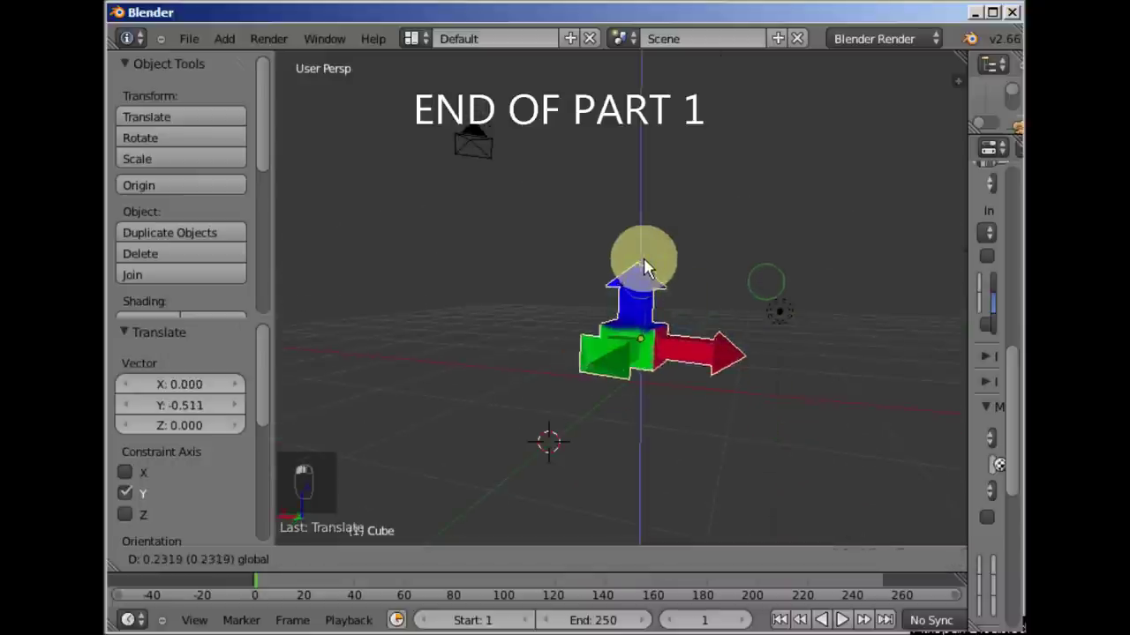